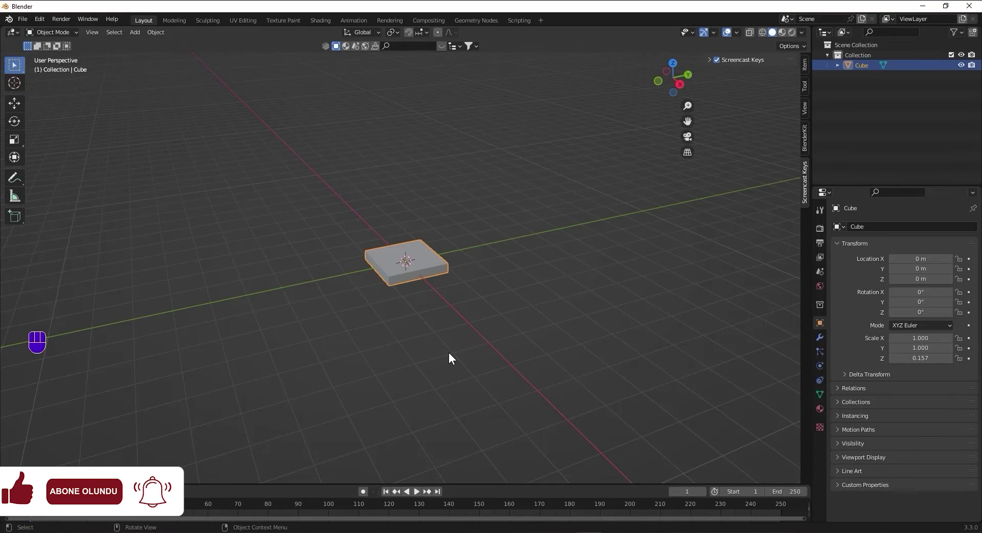
Select the slab's four vertical corner edges in edge-select edit mode, orbiting to reach each one
key("Tab")
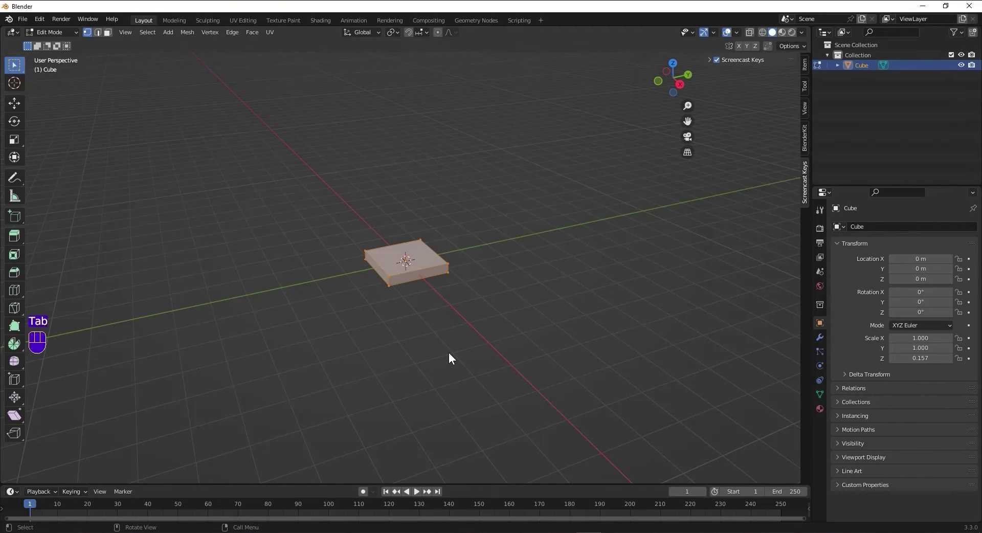
key("2")
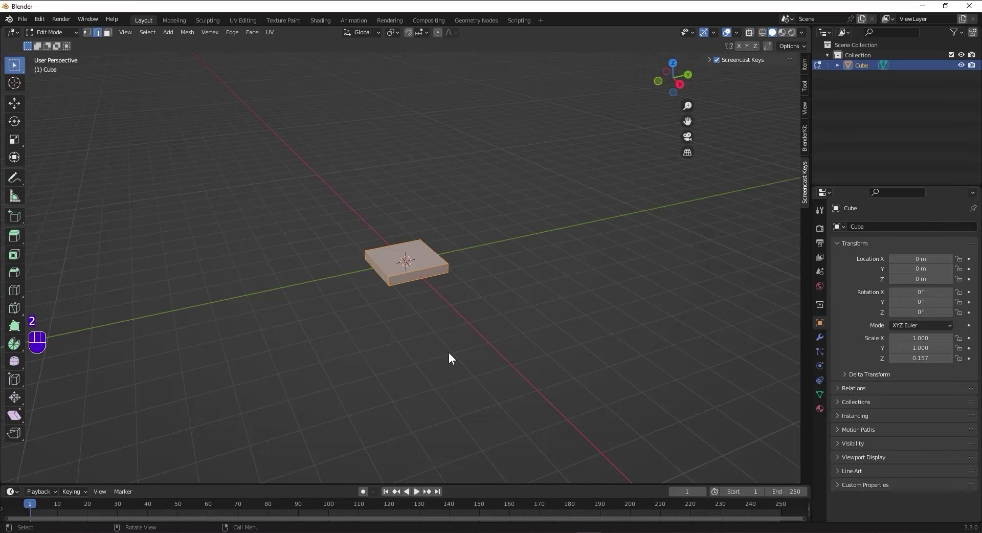
scroll("up", 3)
left_click(331, 341)
left_click_drag(594, 292, 536, 305)
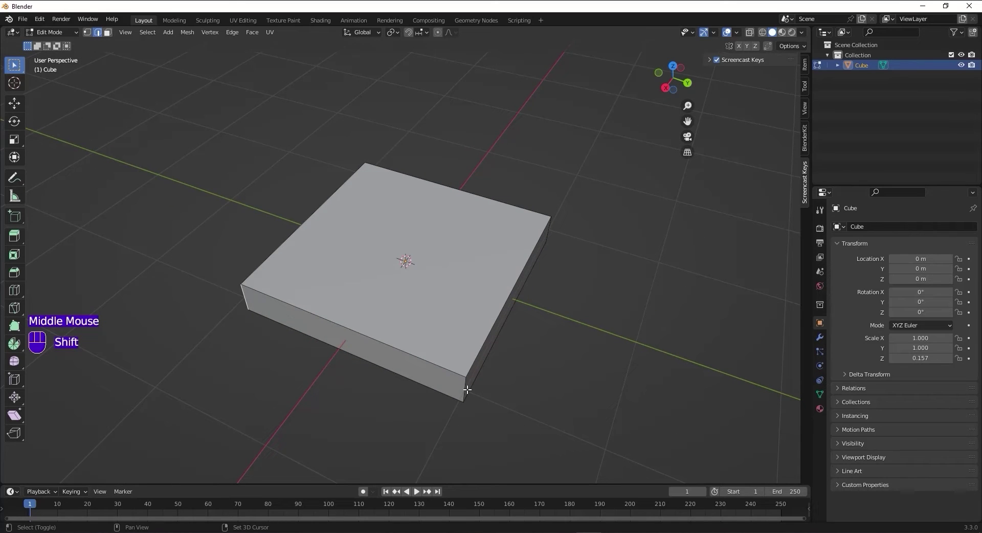
left_click(465, 384)
left_click_drag(590, 319, 465, 298)
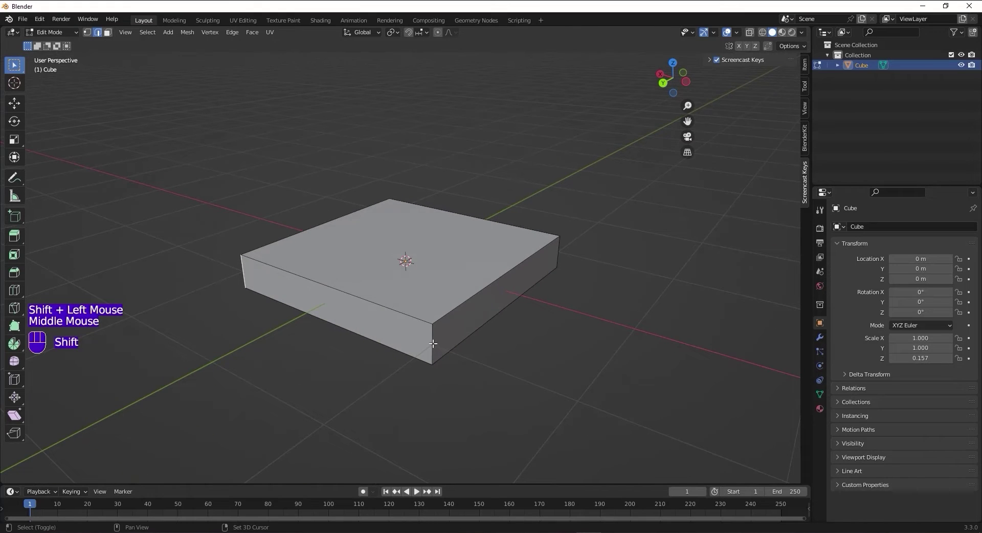
left_click(432, 338)
left_click(557, 245)
left_click_drag(595, 284, 654, 294)
scroll("down", 3)
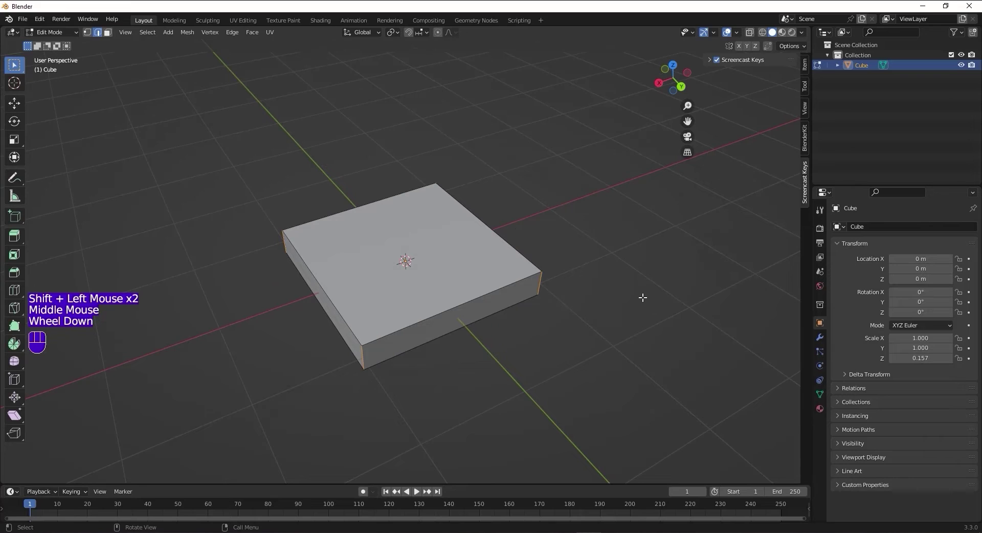
Bevel the selected corner edges into smooth multi-segment curves with Ctrl+B and return to object mode
key("ctrl+b")
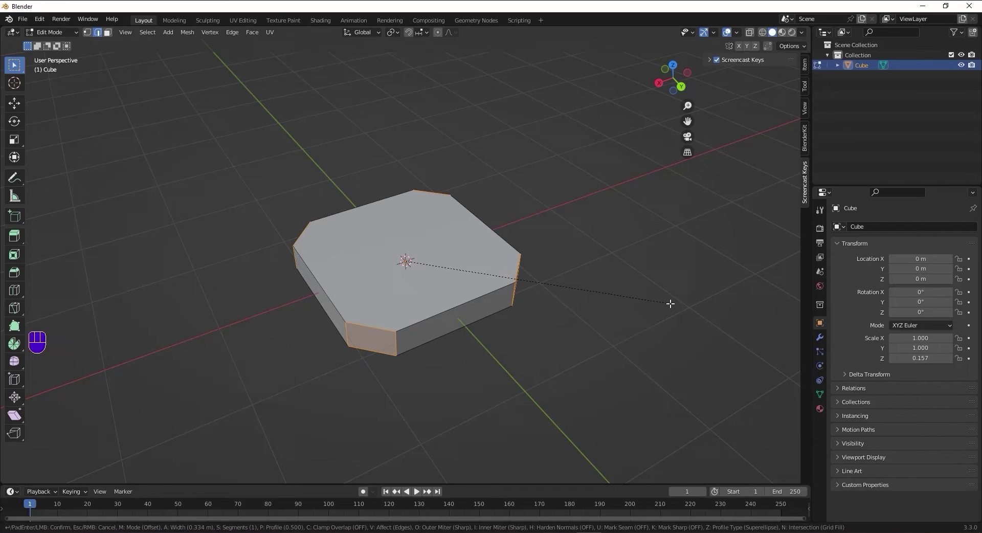
scroll("up", 3)
left_click(669, 298)
left_click_drag(615, 311, 614, 270)
key("Tab")
left_click_drag(593, 292, 582, 298)
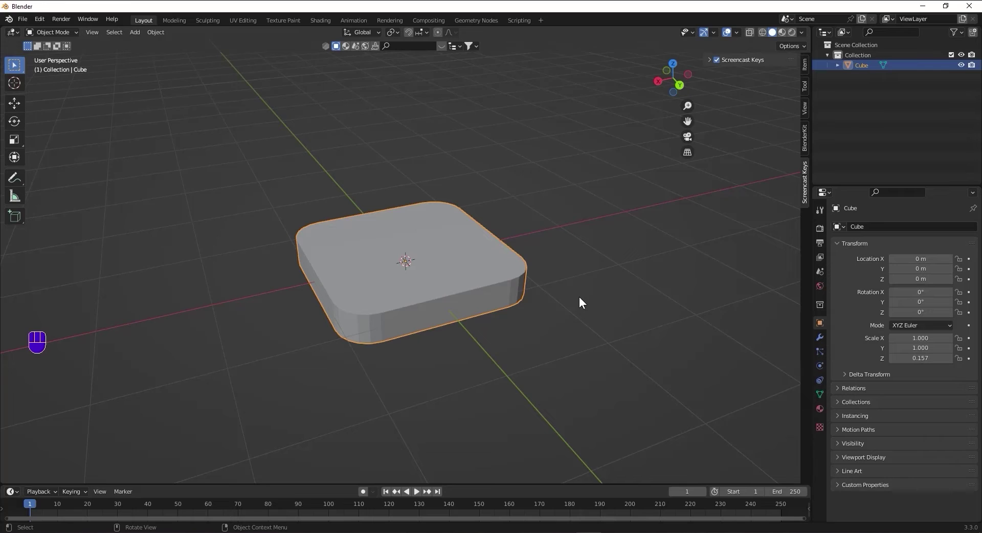
Rotate the slab 90° about X to stand it upright and apply its rotation and scale
key("r")
key("x")
key("KP_9")
key("KP_0")
key("KP_Enter")
left_click_drag(539, 322, 681, 297)
middle_click(616, 275)
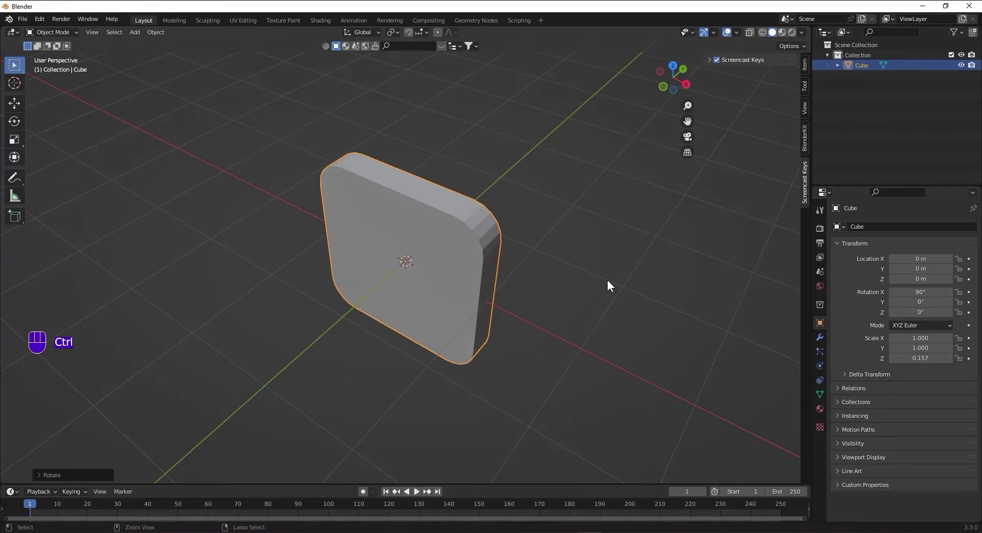
key("ctrl+a")
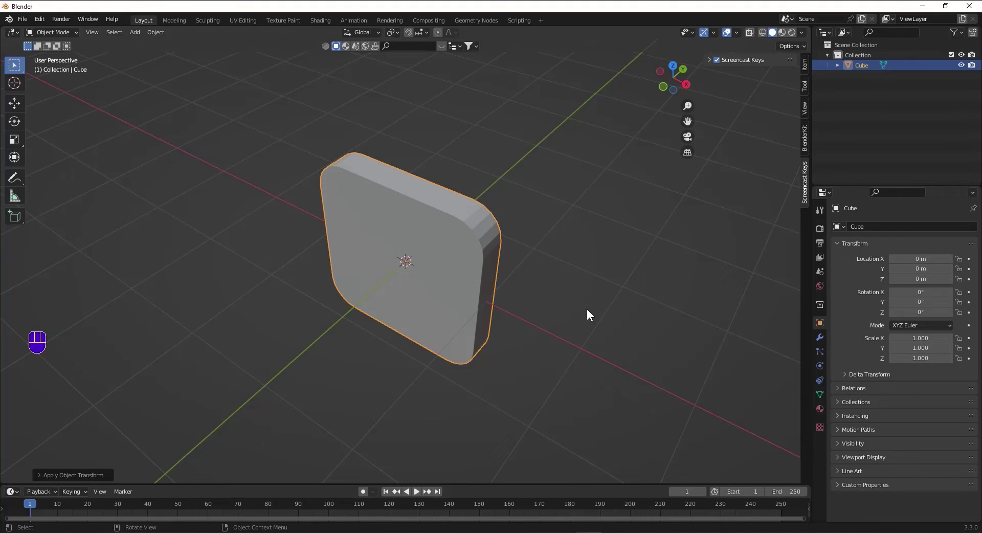
Add a Bevel modifier to the upright slab from the modifier properties
left_click(822, 340)
left_click_drag(877, 230, 788, 266)
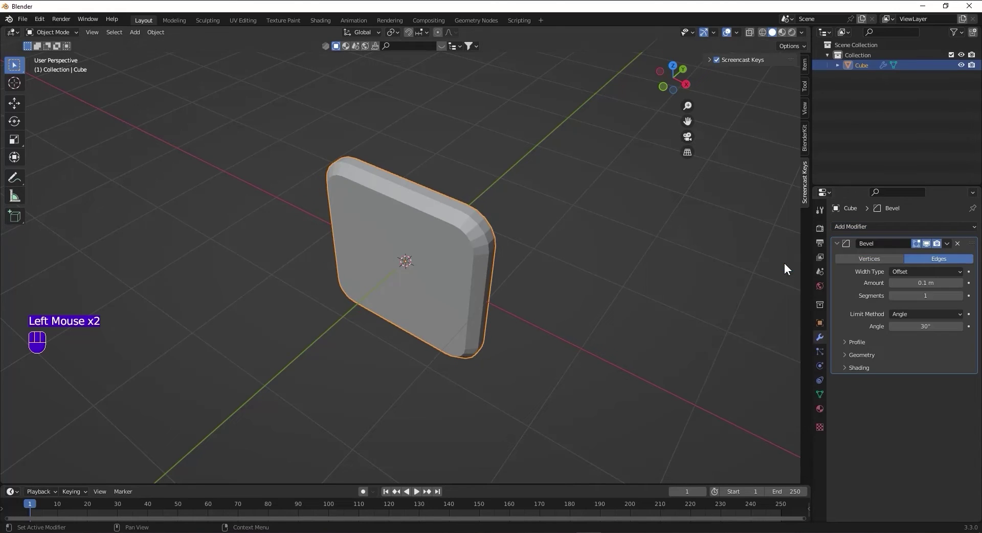
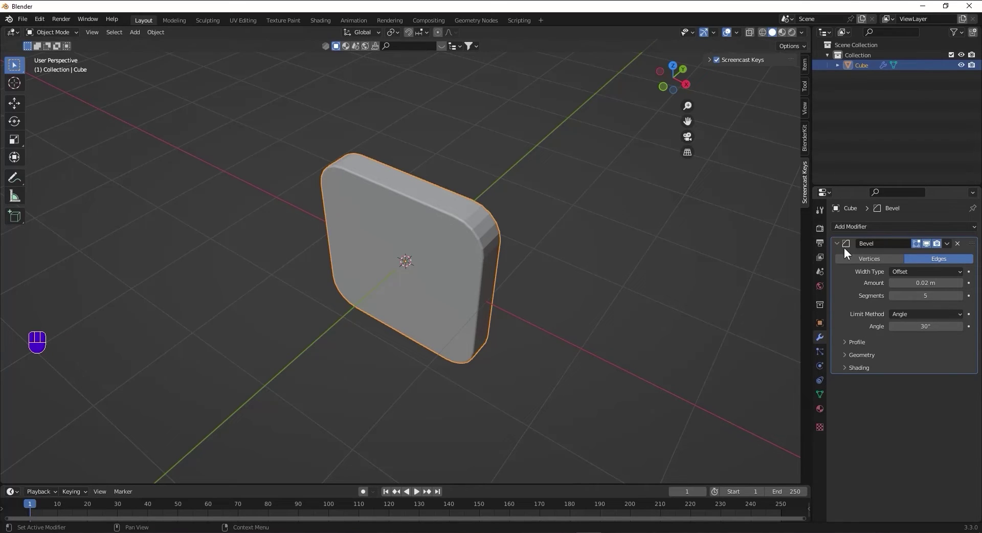
Add a Subdivision Surface modifier to the slab with viewport level 2
left_click(842, 244)
left_click_drag(858, 230, 797, 413)
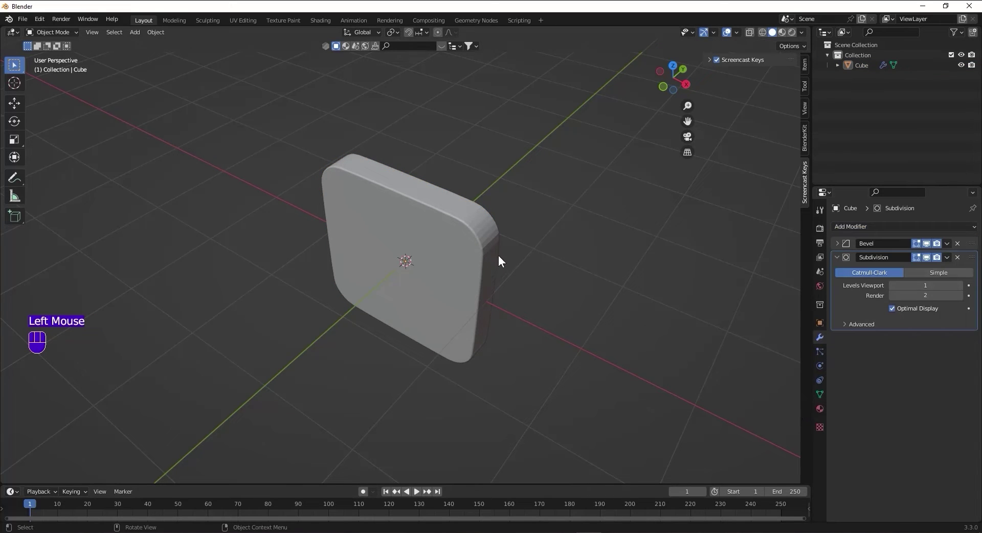
scroll("up", 3)
left_click_drag(583, 235, 560, 232)
left_click(560, 232)
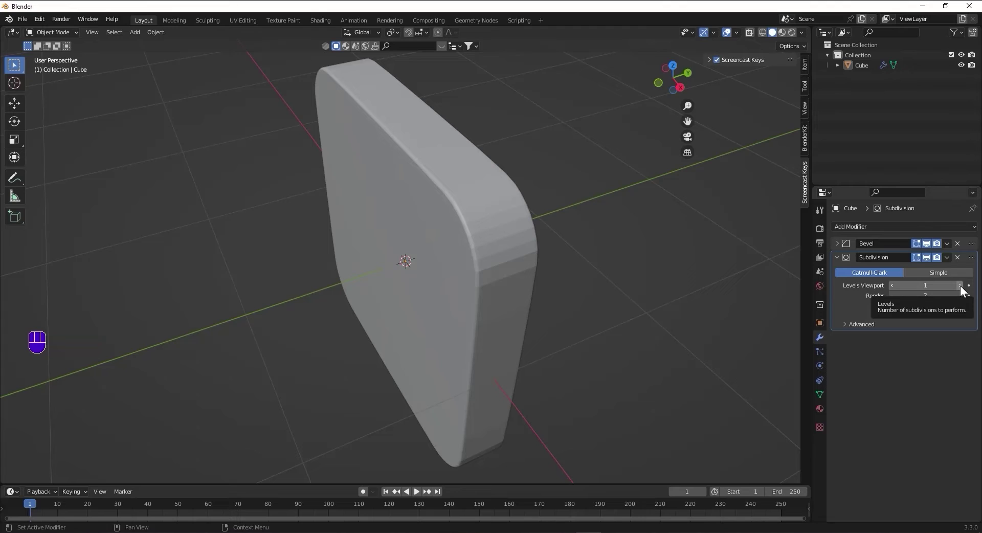
left_click(962, 291)
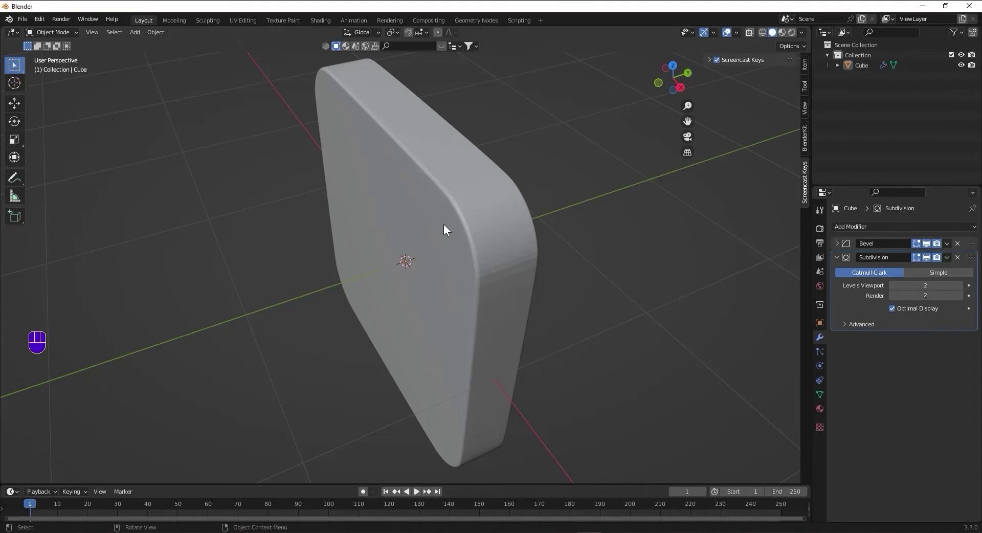
Set the slab to Shade Smooth from its object context menu
left_click(446, 226)
right_click(447, 226)
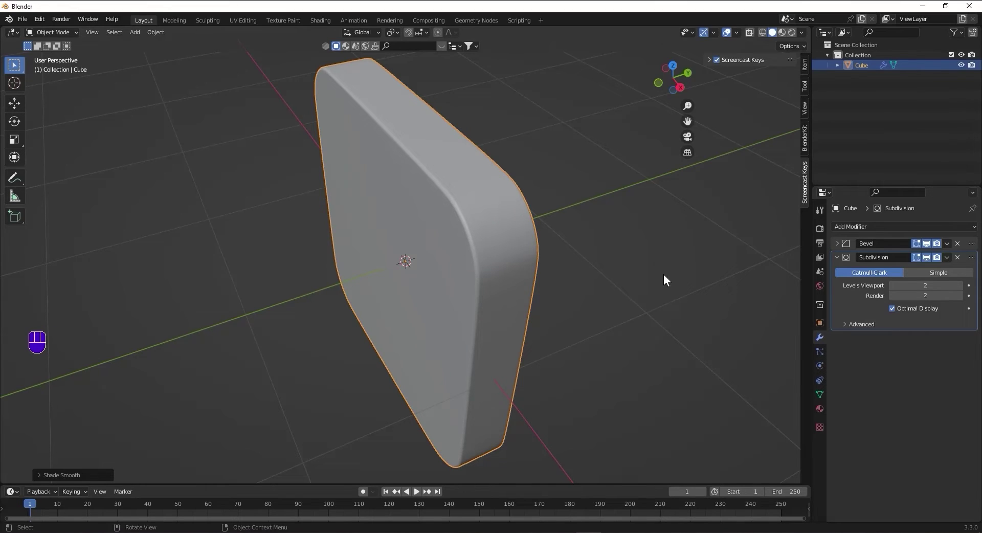
Add an Array modifier repeating the slab 21 times along Y, then collapse its panel
left_click_drag(855, 226, 800, 258)
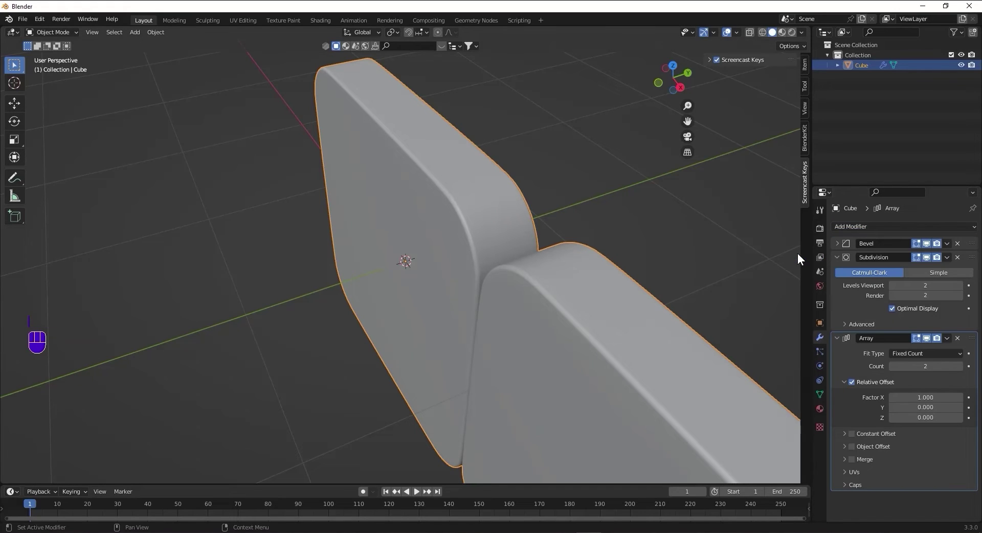
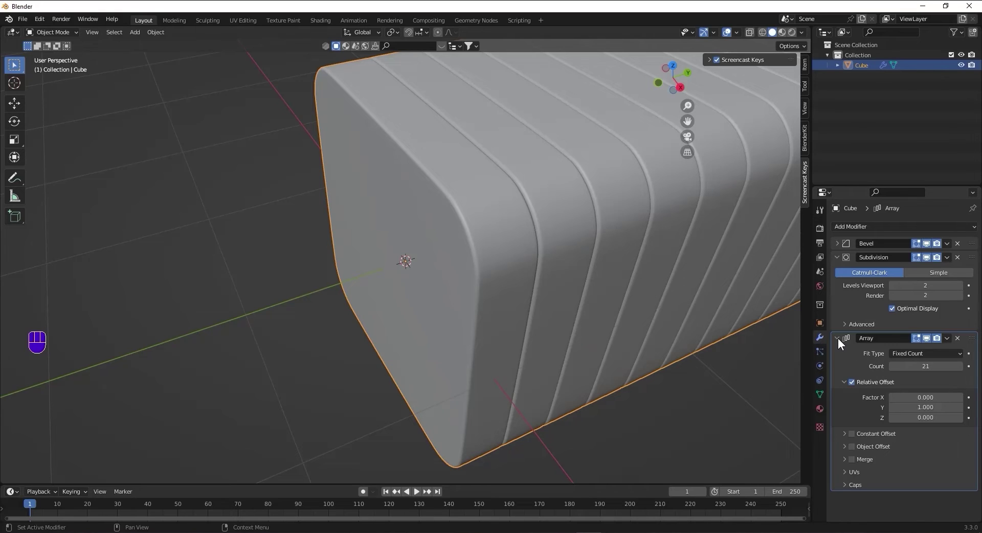
left_click(841, 340)
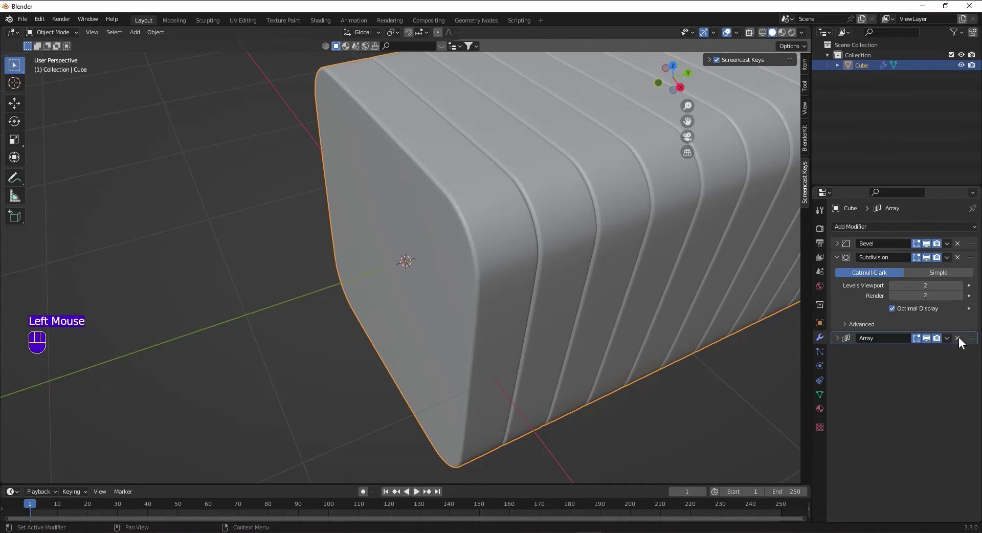
Duplicate the array modifier with a -1 Y offset so ribs extend both ways, viewing the whole bar
left_click_drag(950, 341, 931, 363)
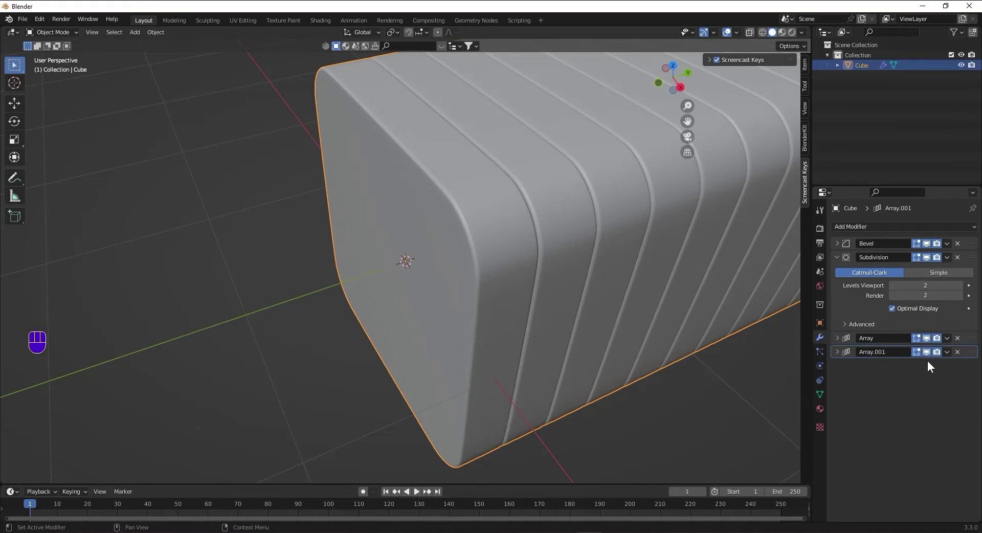
left_click(842, 353)
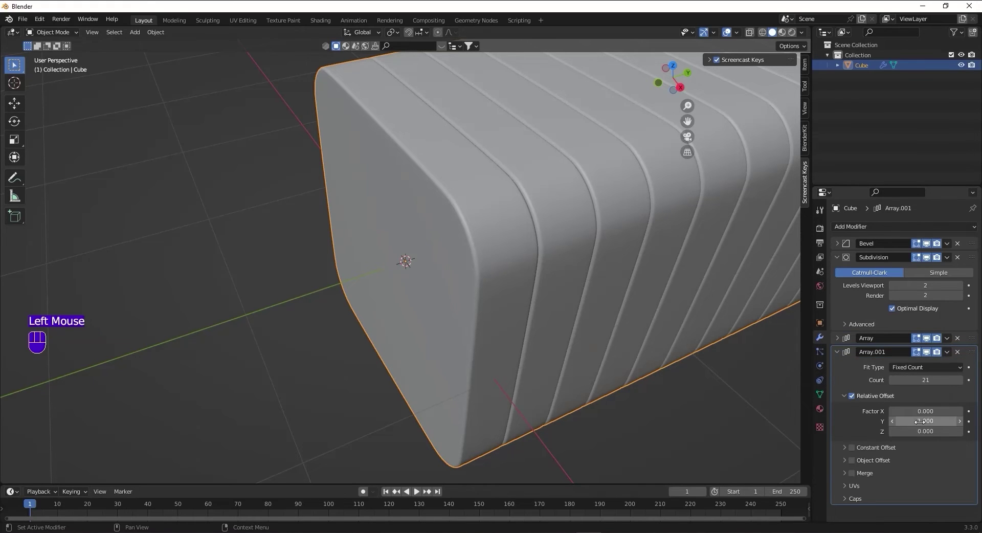
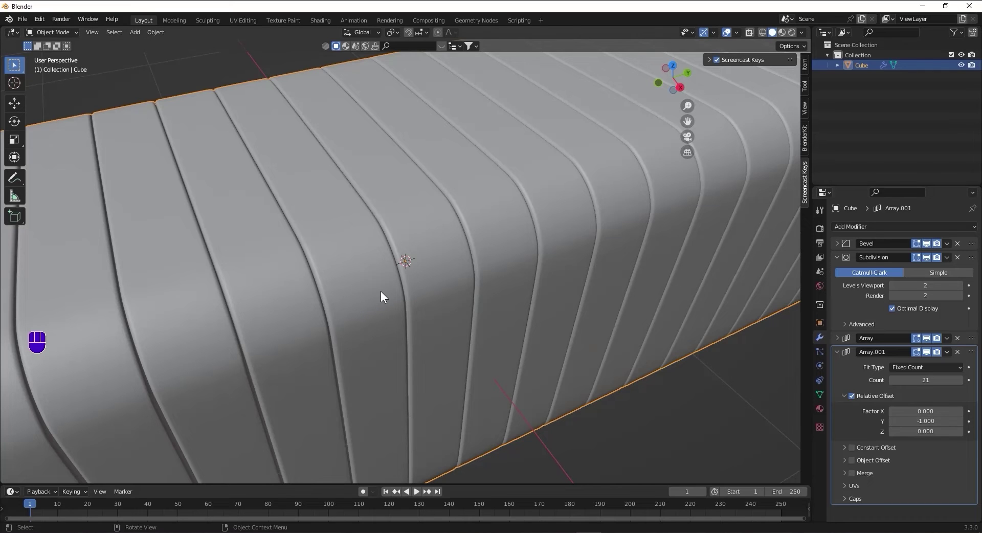
scroll("down", 3)
left_click_drag(380, 292, 357, 286)
scroll("down", 3)
middle_click(402, 300)
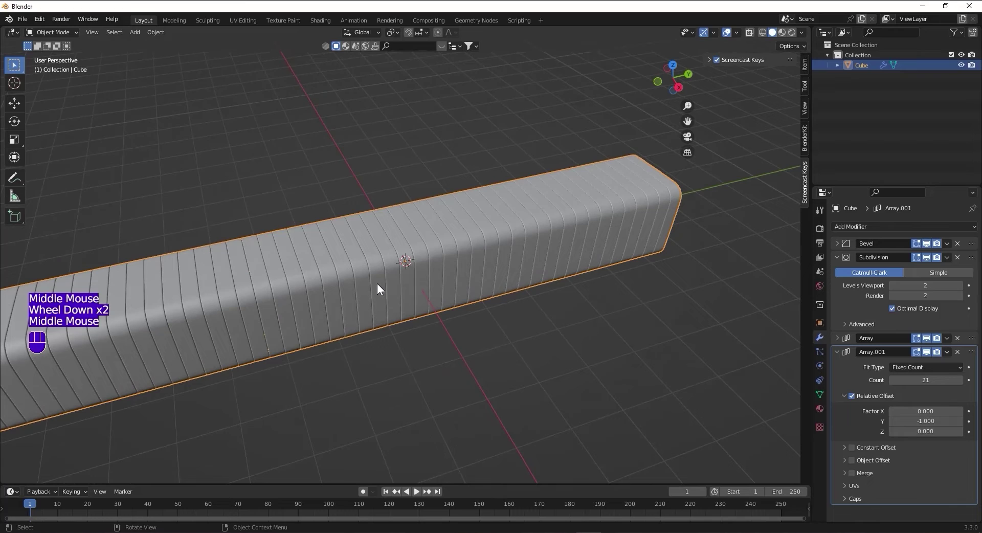
Hide the ribbed slab and add an Ico Sphere at the origin with raised subdivisions
key("h")
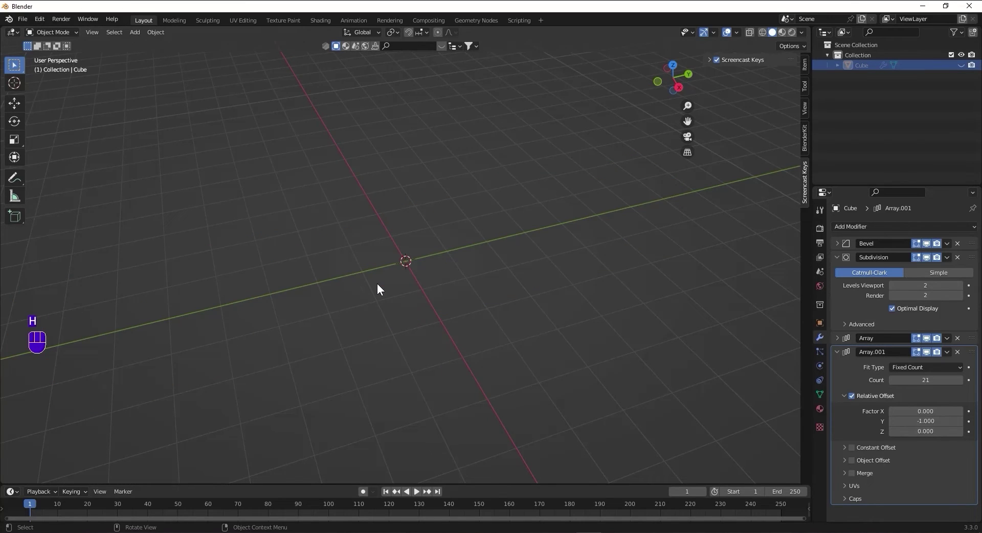
key("shift+a")
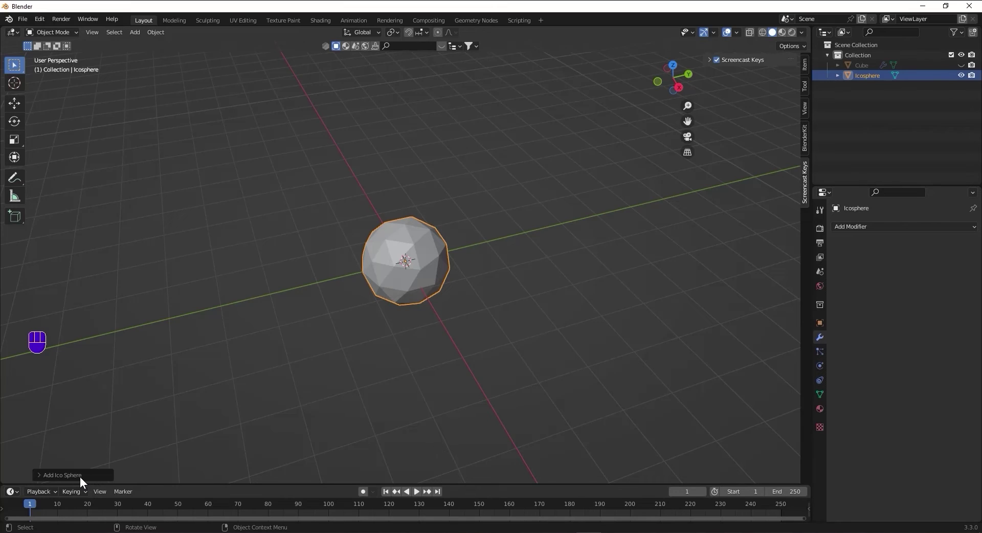
left_click(83, 479)
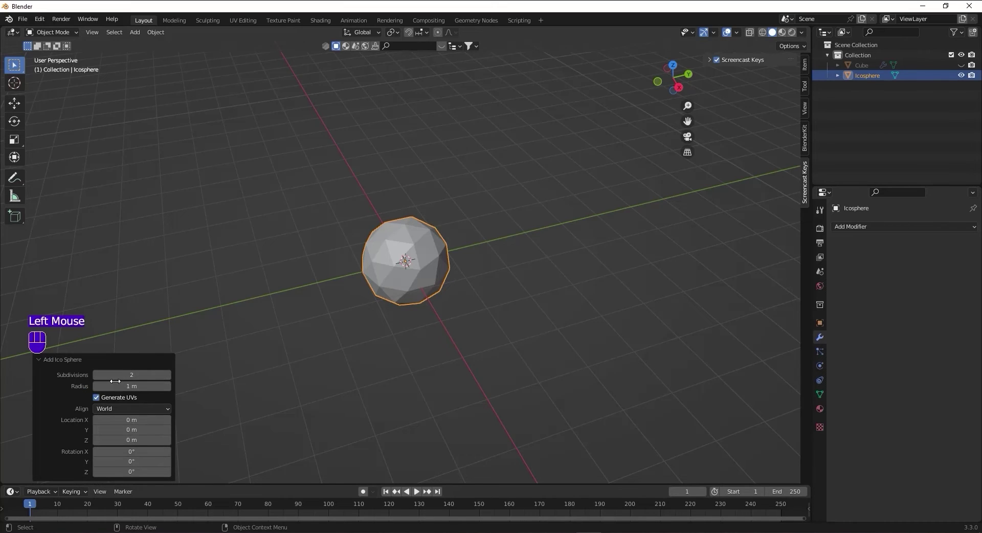
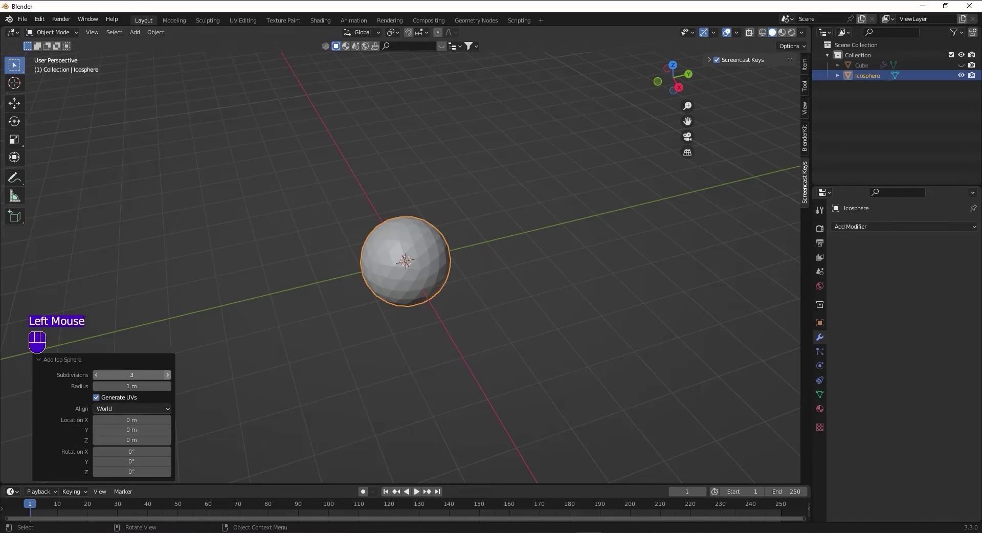
Give the icosphere a level-2 Subdivision Surface modifier and shade it smooth
left_click(170, 379)
scroll("up", 3)
left_click_drag(871, 232, 777, 417)
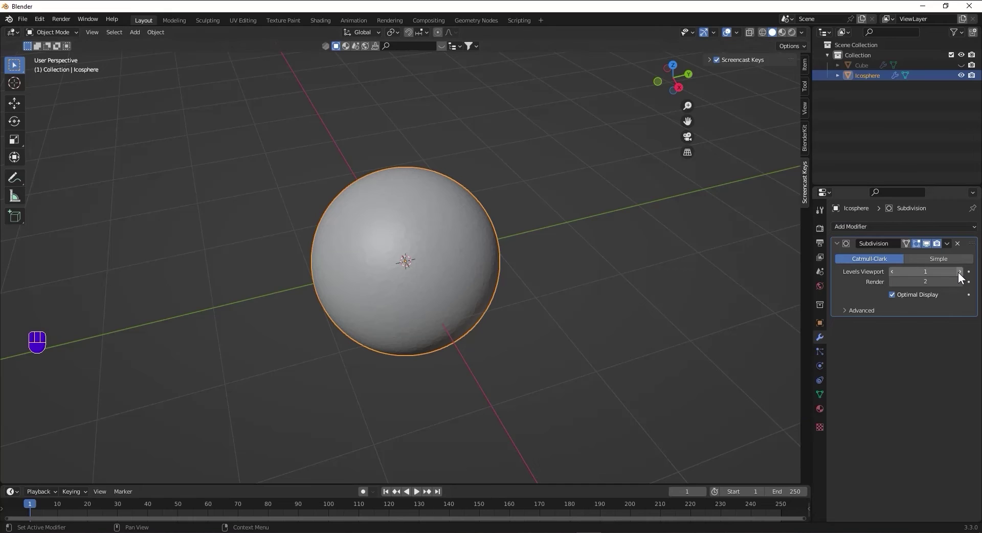
left_click(960, 273)
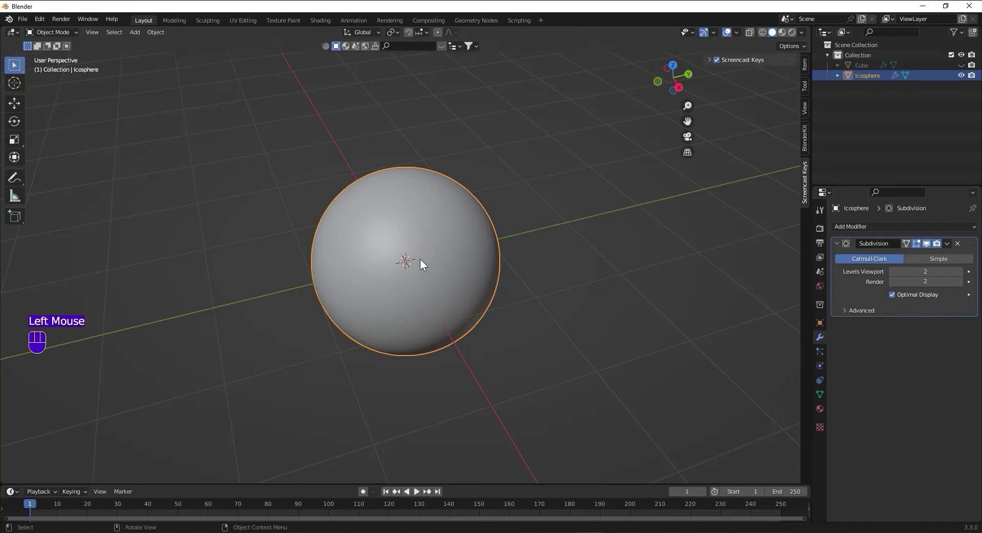
left_click(423, 261)
right_click(422, 261)
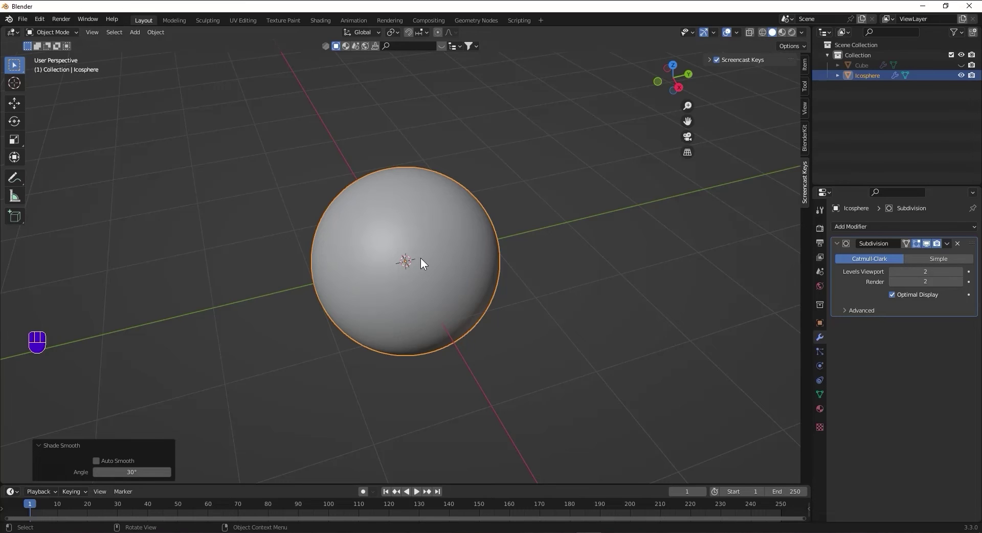
Scale the sphere to 0.5 and move it up 1.5 m along Z
key("s")
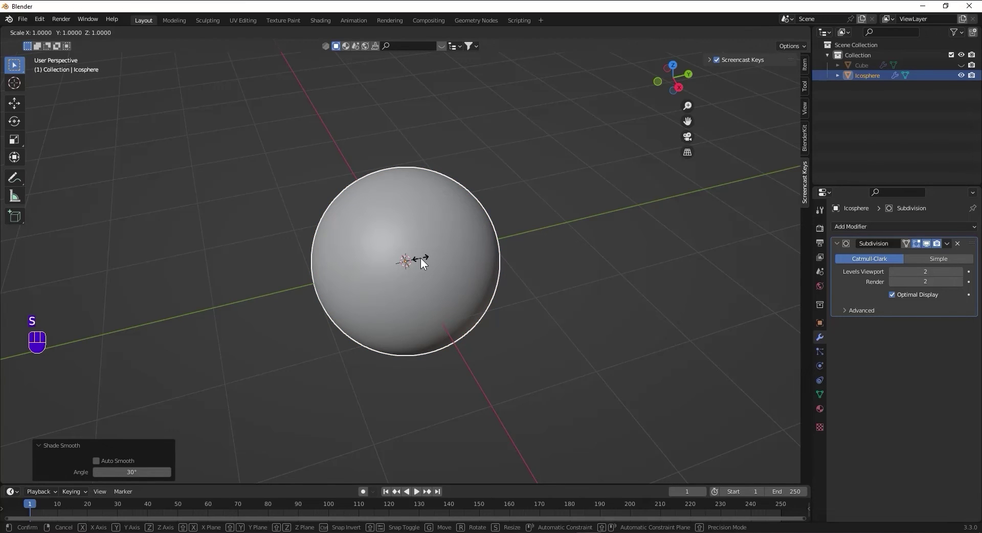
key("KP_Decimal")
key("KP_5")
key("KP_Enter")
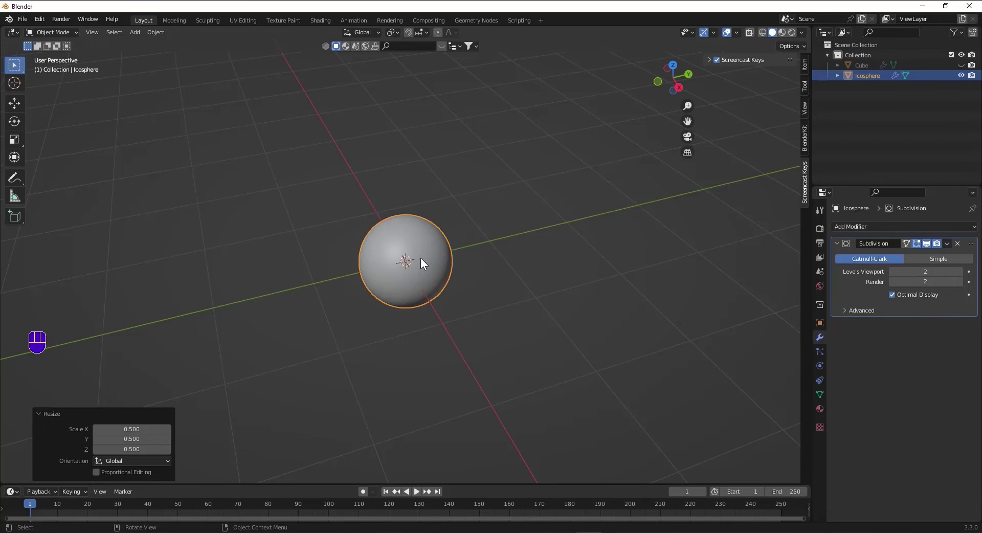
key("g")
key("z")
key("KP_1")
key("KP_Decimal")
key("KP_5")
key("KP_Enter")
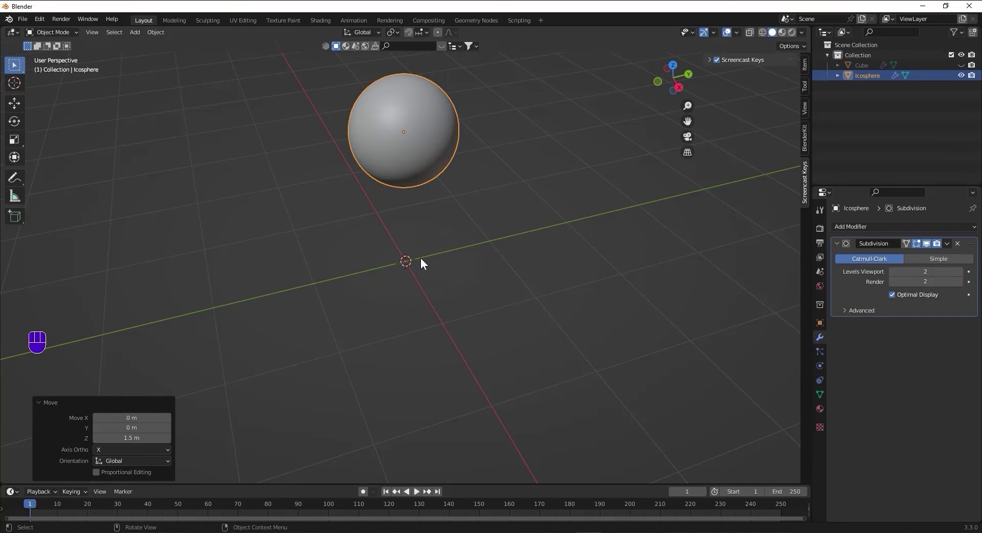
Unhide and select the ribbed slab, then set its second array to 2 copies laid sideways
key("alt+h")
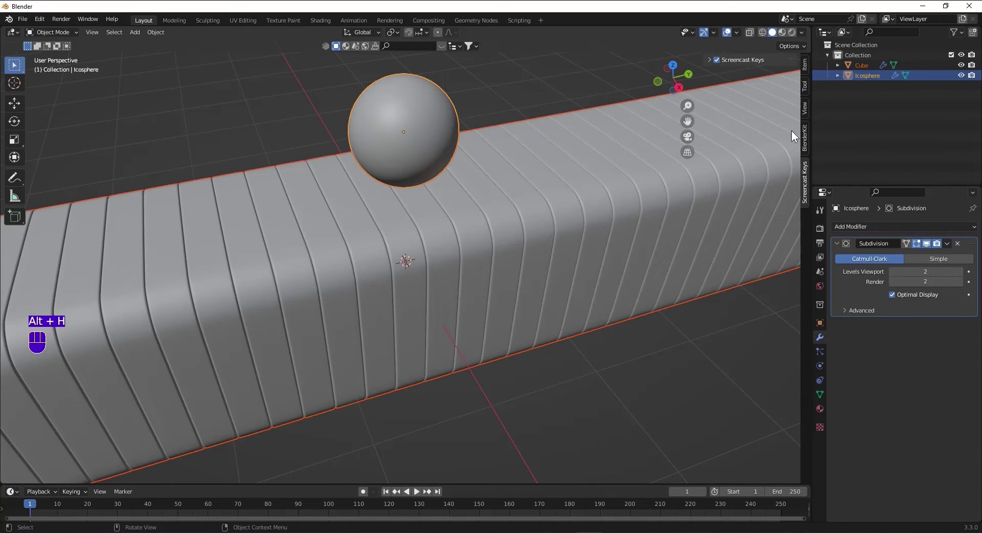
left_click(592, 247)
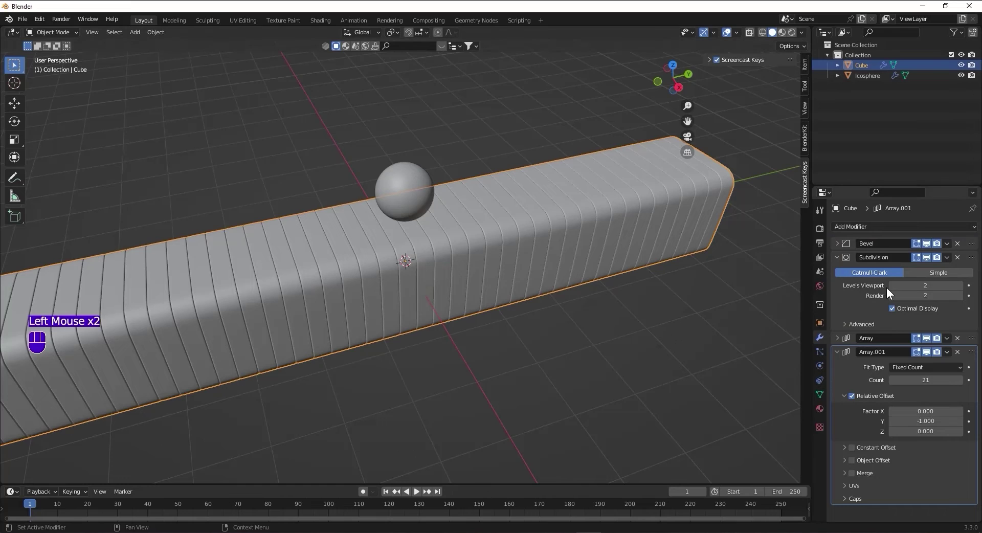
left_click_drag(949, 353, 959, 354)
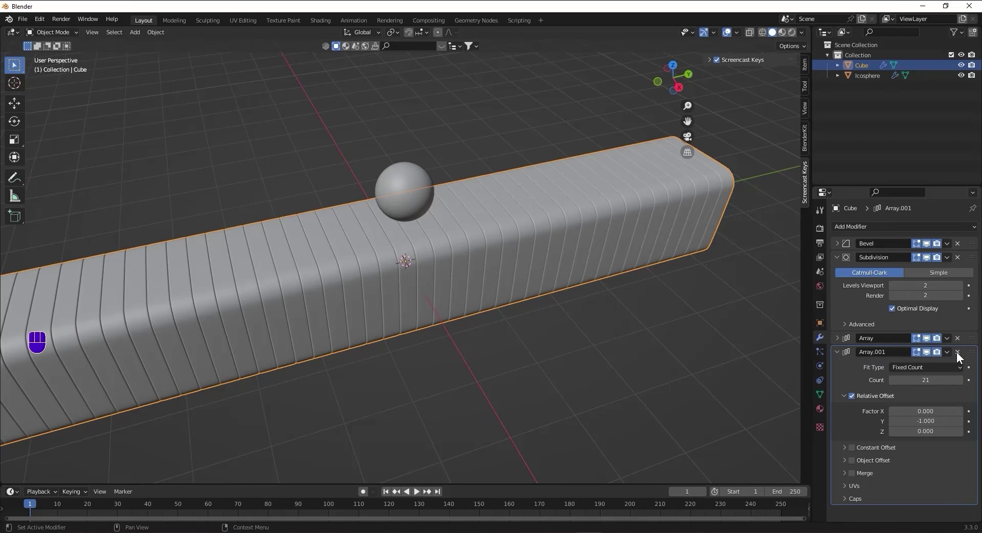
left_click_drag(960, 354, 887, 228)
left_click_drag(886, 227, 780, 257)
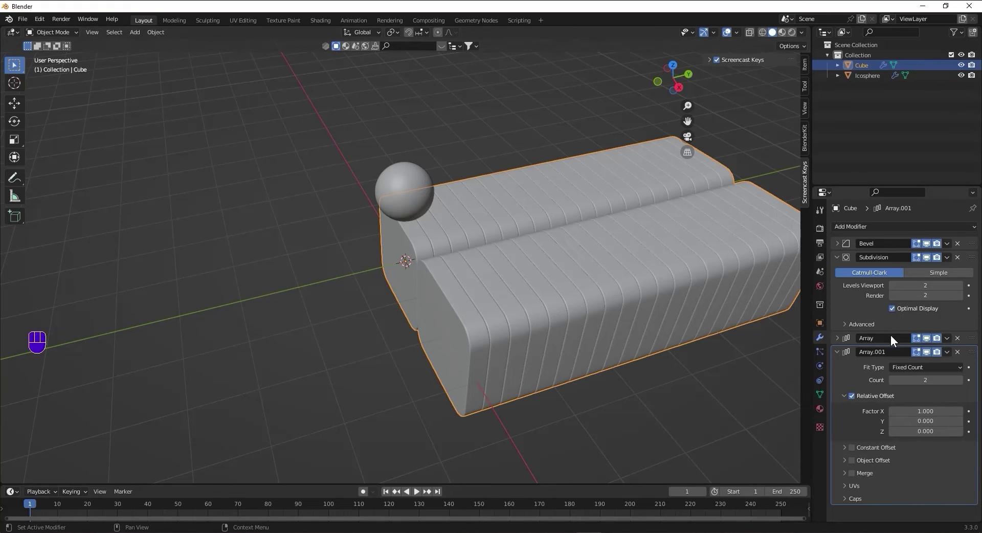
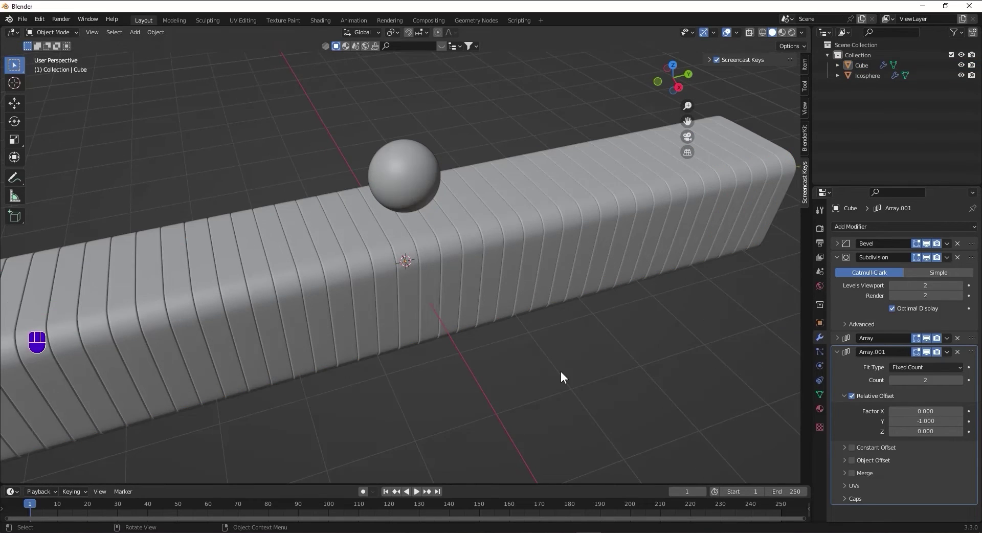
Add a mesh plane as a ground floor and scale it up roughly tenfold beneath the slab
key("shift+a")
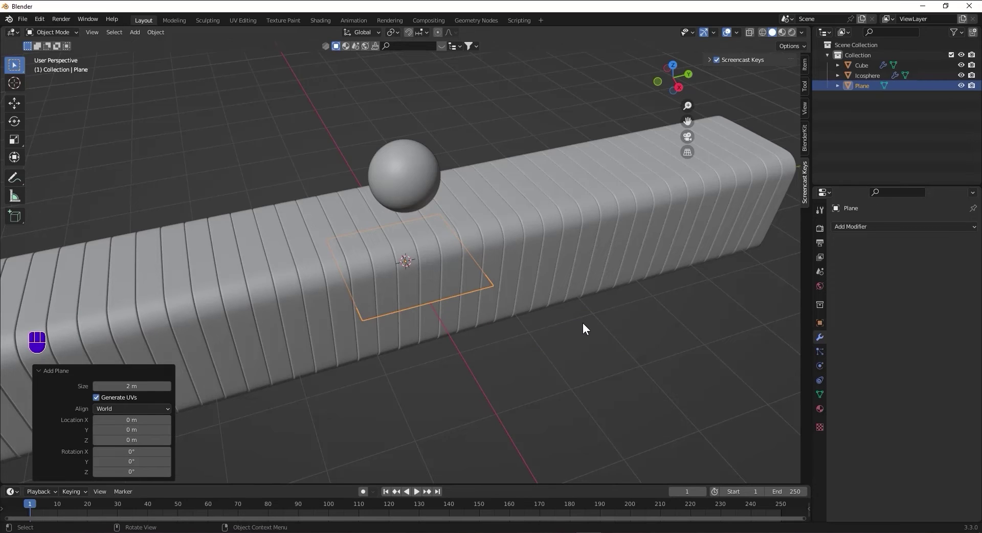
key("s")
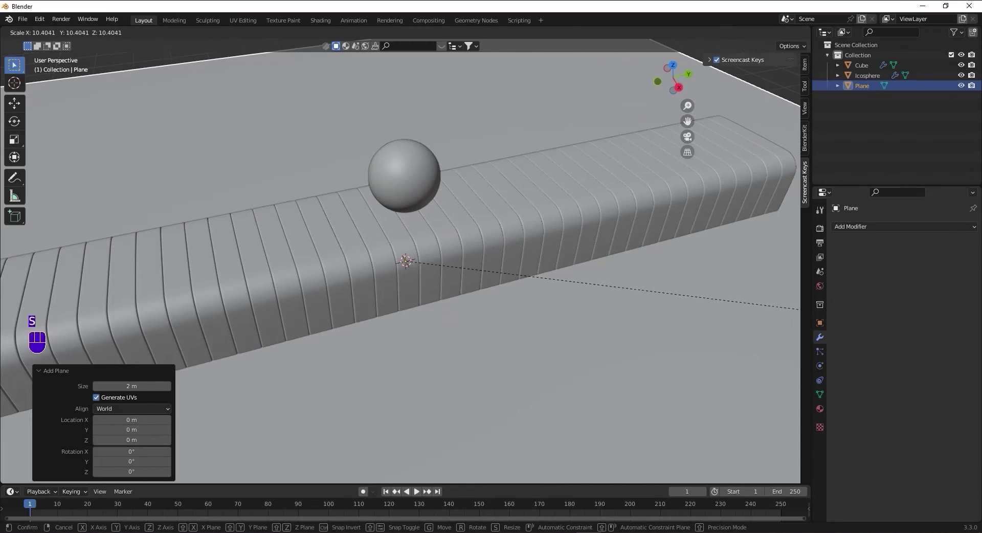
left_click(121, 201)
scroll("down", 3)
In Edit Mode with edge select, select the plane's back edge
key("Tab")
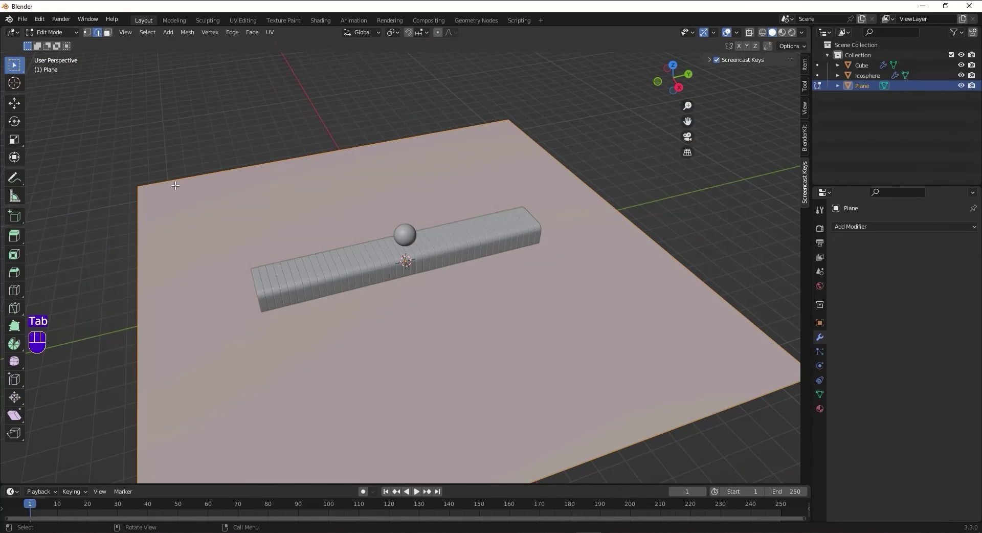
key("2")
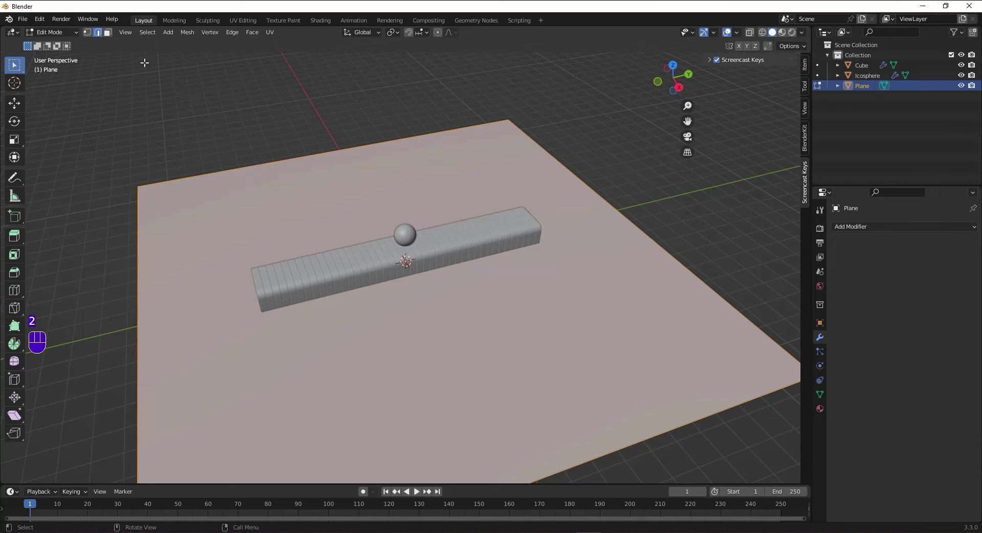
left_click(319, 149)
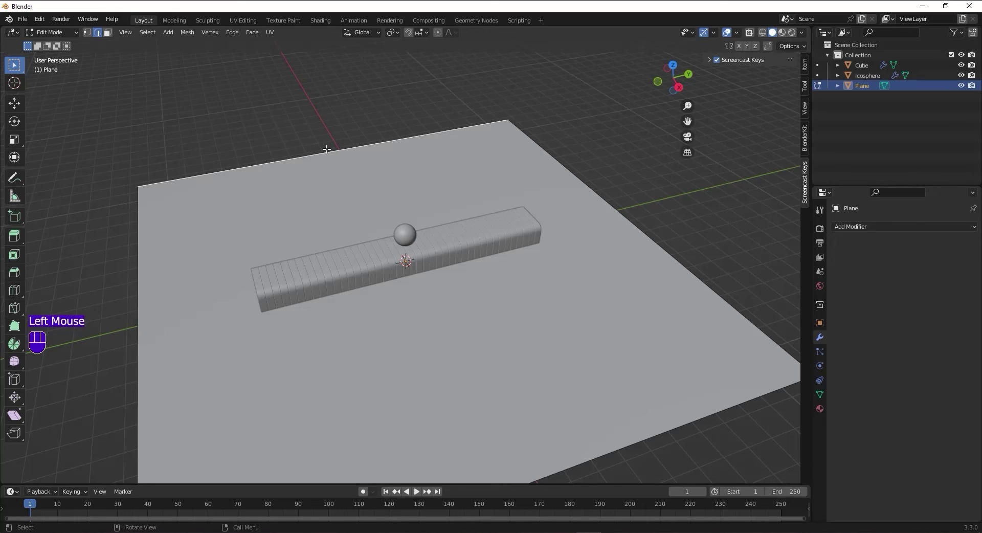
Extrude the back edge 10 m straight up along Z into a wall
key("e")
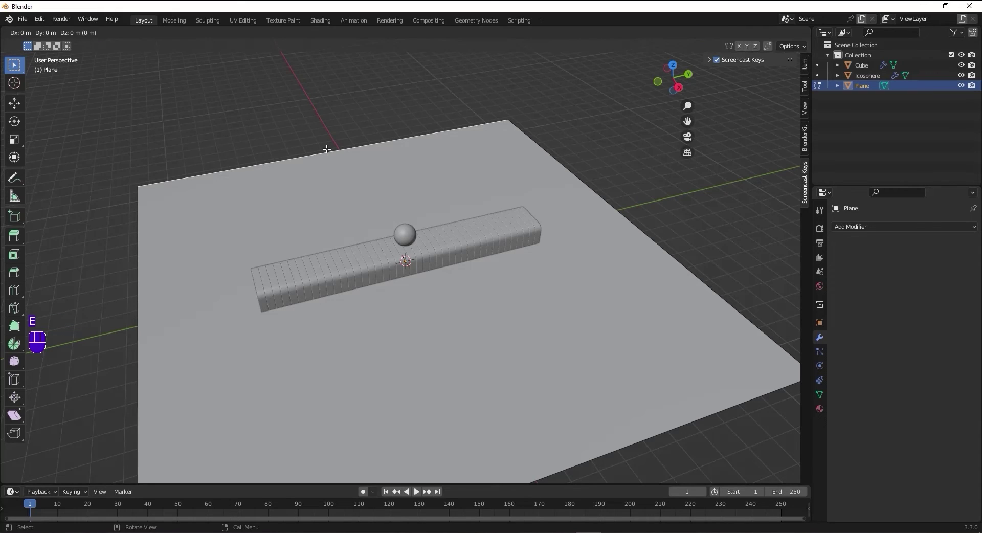
key("z")
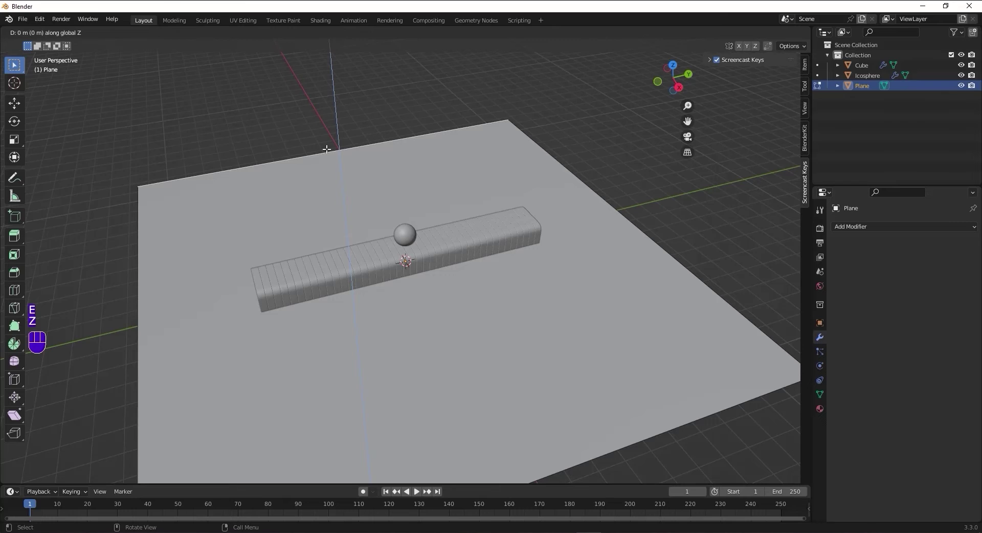
key("KP_1")
key("KP_0")
key("KP_Enter")
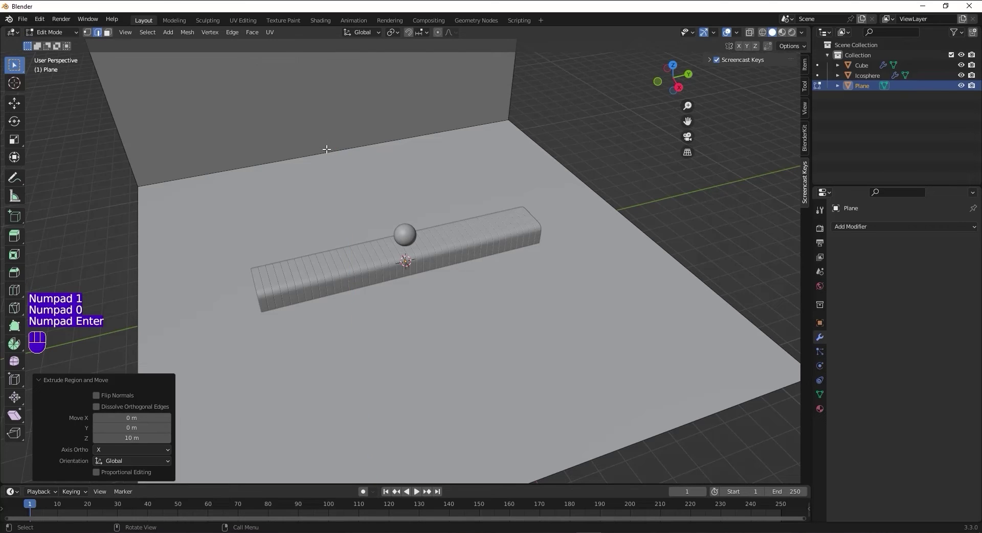
scroll("down", 3)
scroll("up", 3)
scroll("down", 3)
scroll("up", 3)
scroll("down", 3)
Bevel the wall-floor corner edge with 5 segments into a curved backdrop and return to Object Mode
left_click(326, 148)
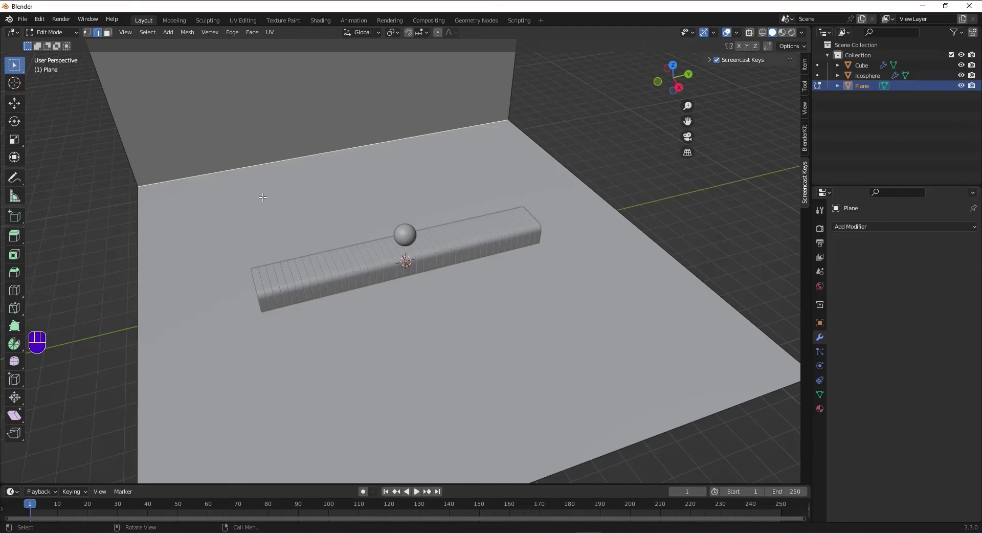
key("ctrl+b")
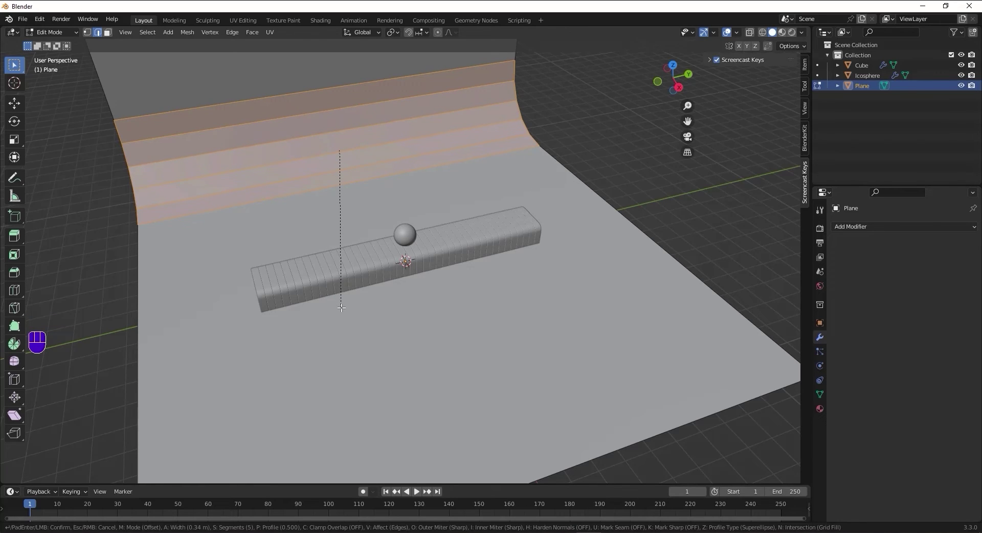
scroll("up", 3)
scroll("up", 3)
left_click(340, 302)
left_click_drag(181, 235, 240, 216)
scroll("down", 3)
left_click_drag(344, 243, 294, 244)
key("Tab")
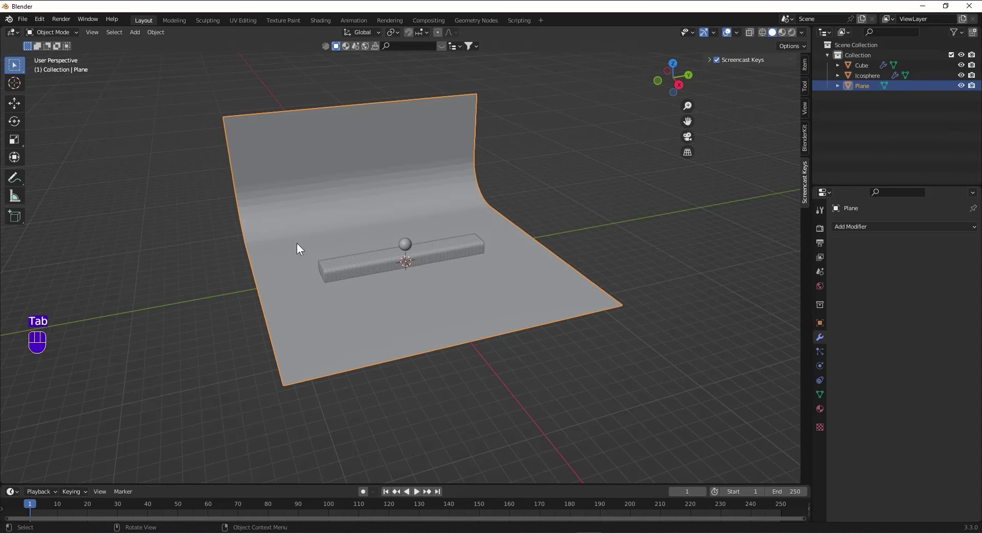
Give the backdrop a level-2 Subdivision Surface modifier, shade it smooth and re-enter Edit Mode
left_click_drag(864, 229, 781, 414)
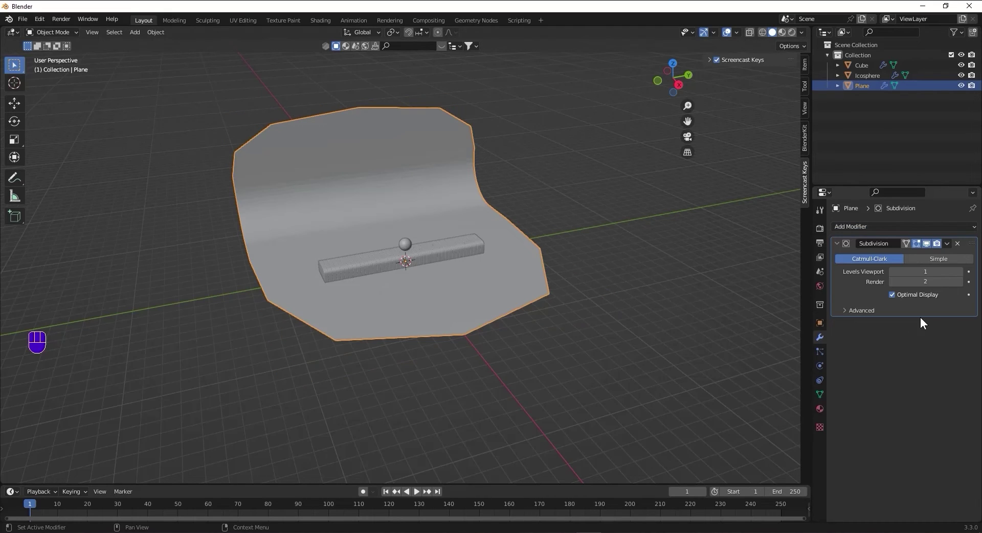
left_click(960, 275)
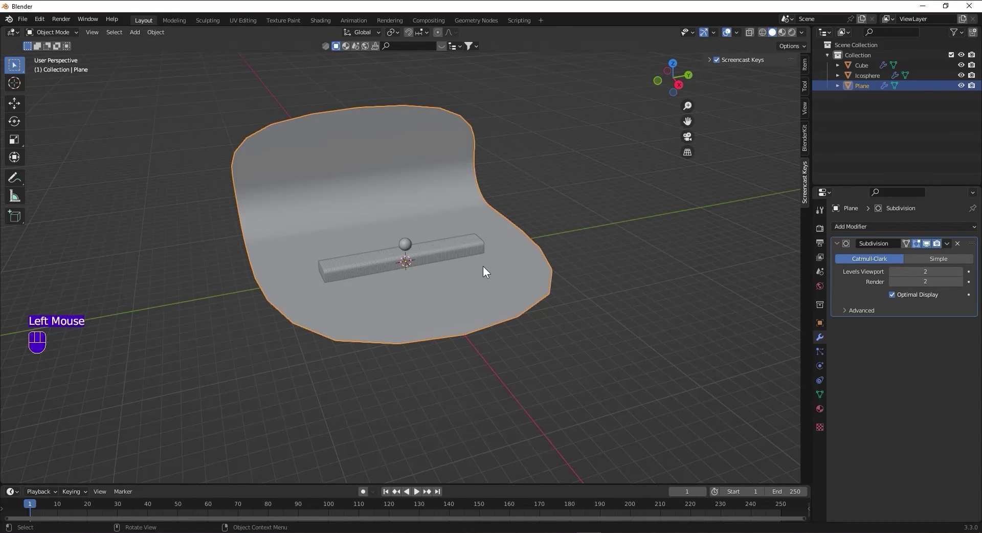
right_click(370, 180)
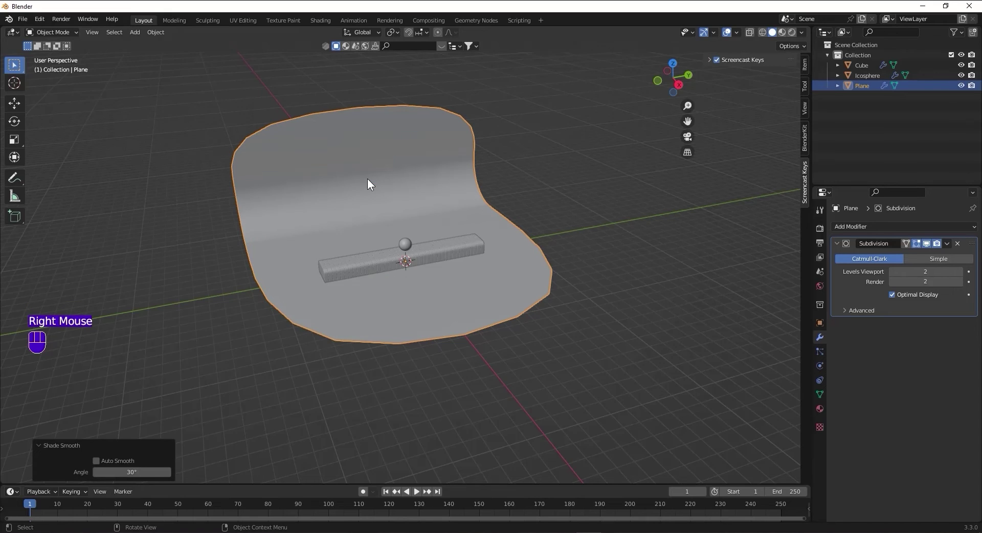
key("Tab")
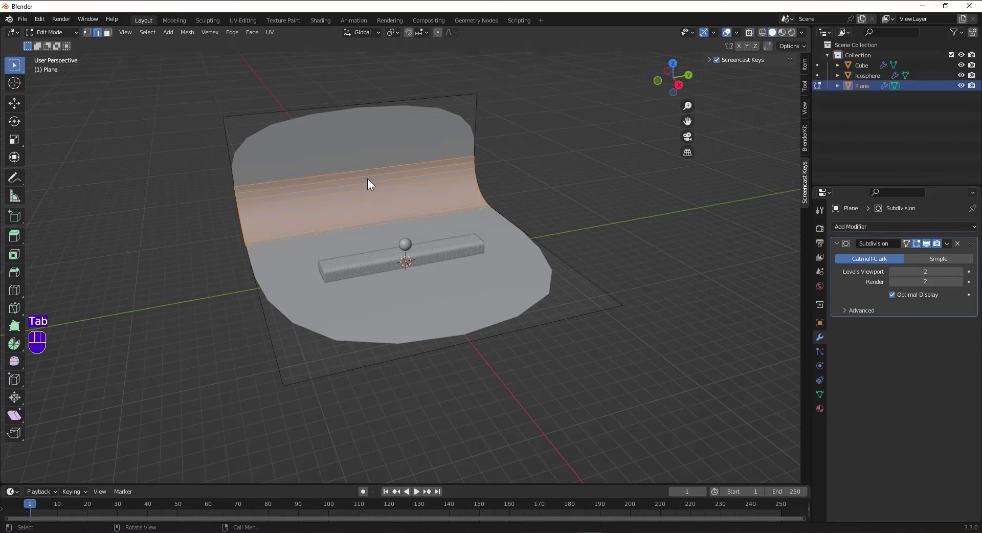
Add a loop cut across the backdrop and slide the edge loop outward along Y
key("ctrl+r")
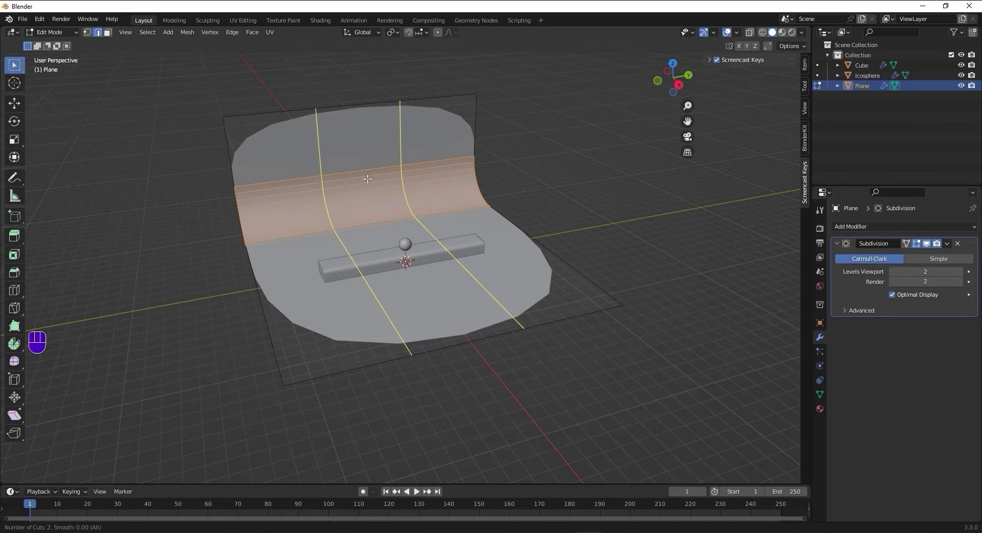
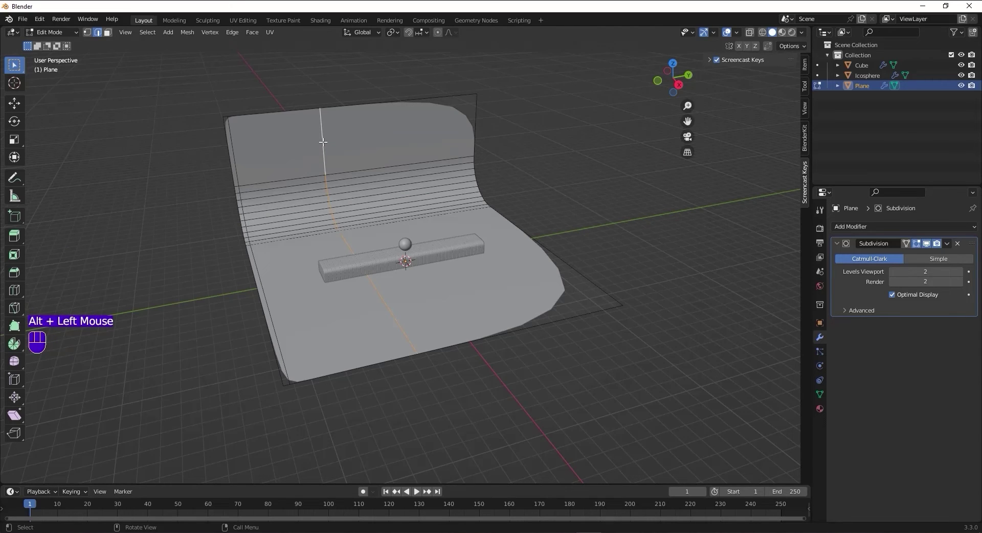
key("g")
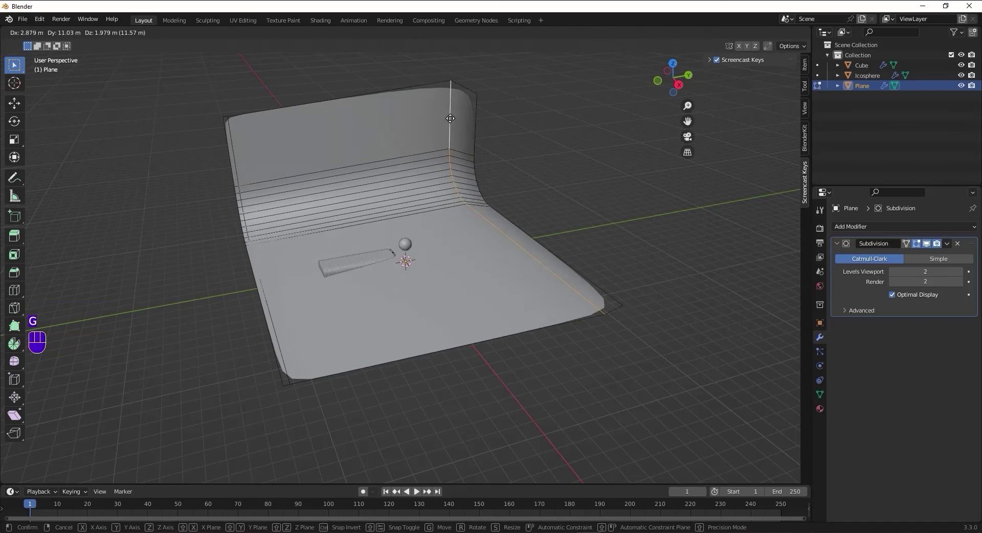
key("y")
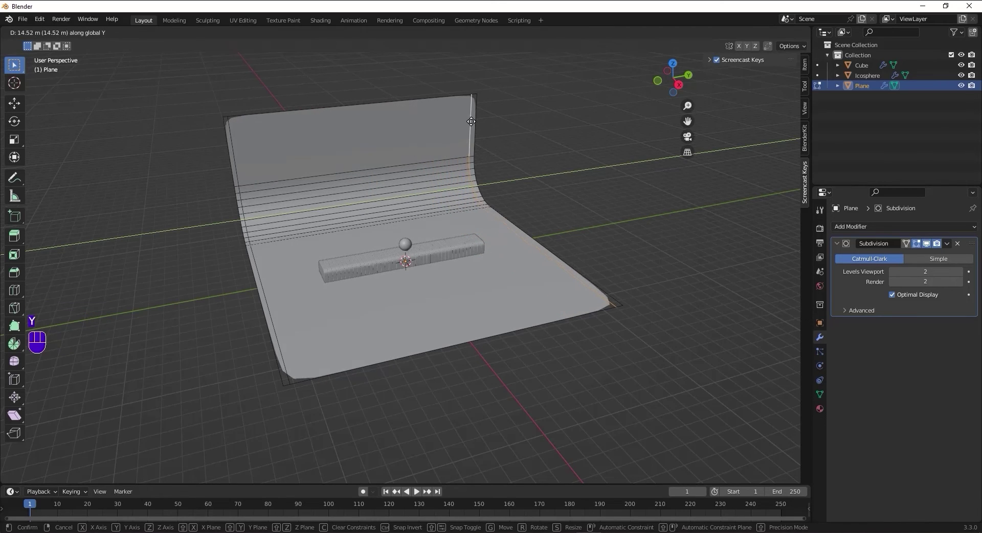
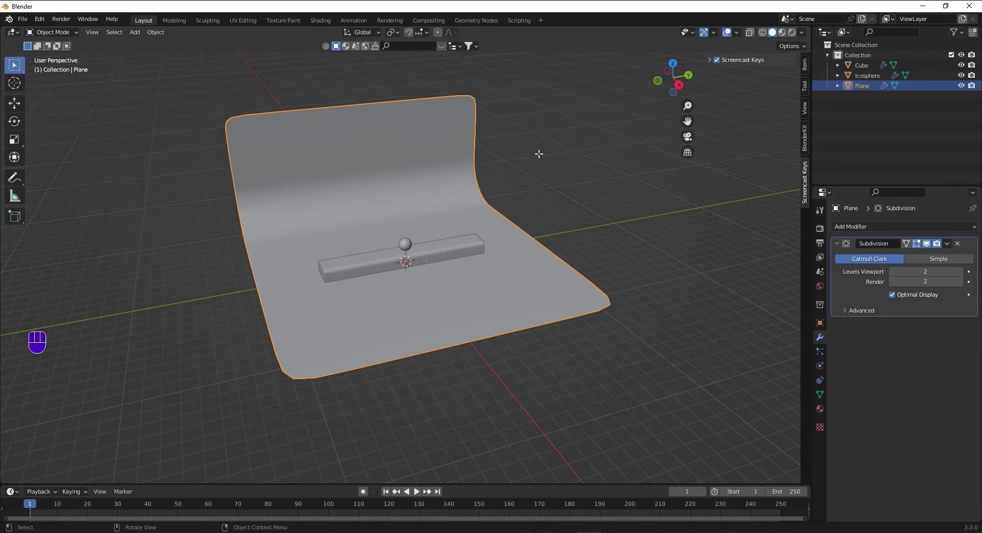
Scale the backdrop plane four times along Y
key("s")
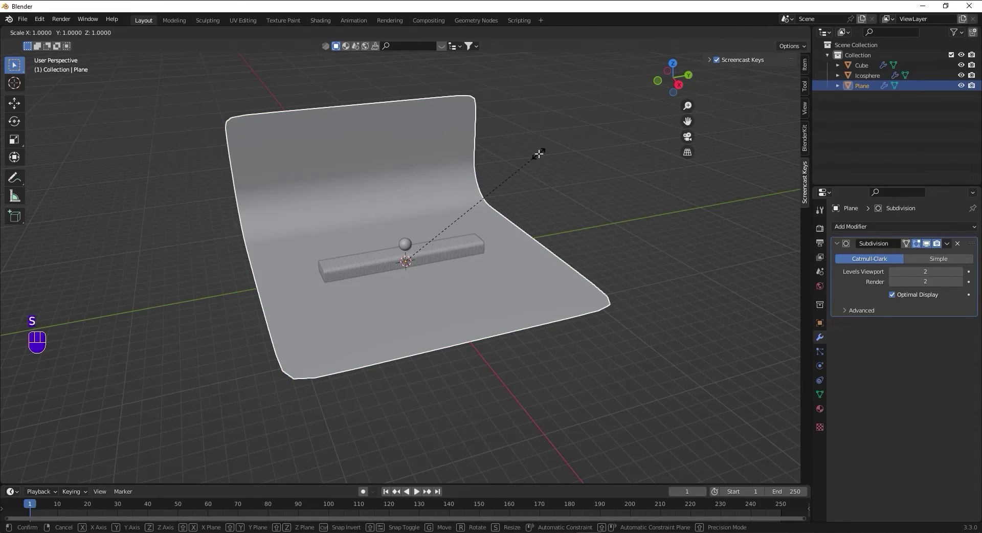
key("y")
key("KP_4")
key("KP_Enter")
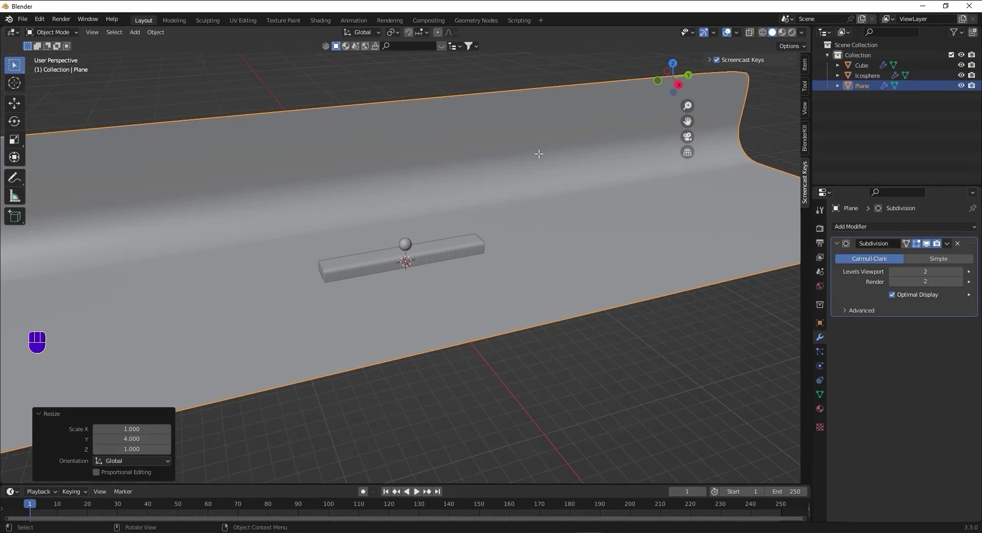
Move the backdrop plane down 2 m along Z
key("g")
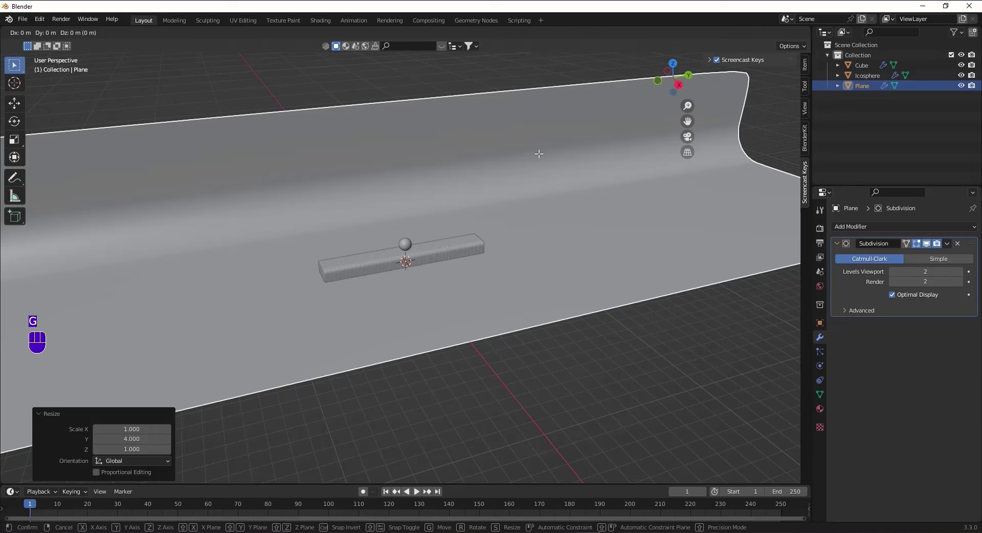
key("z")
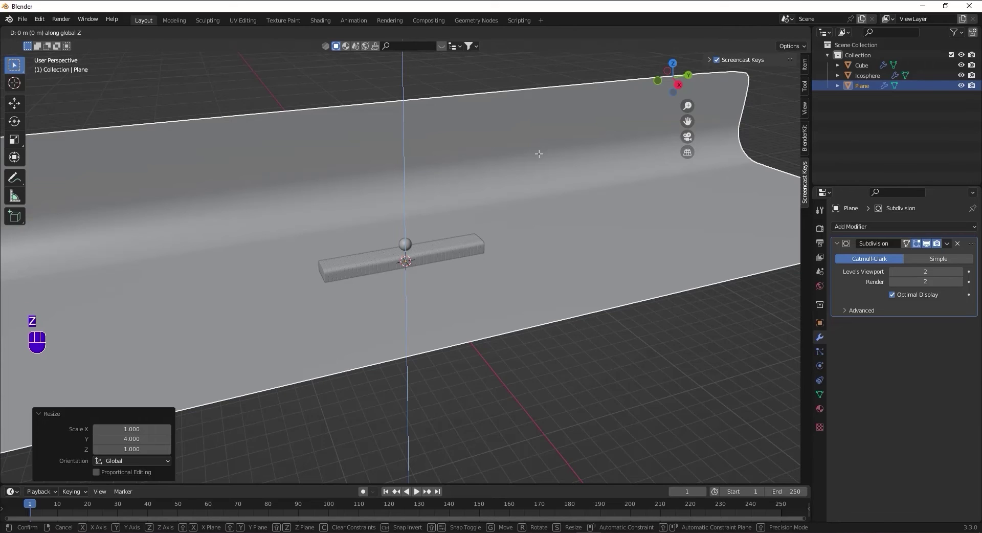
key("KP_Subtract")
key("KP_2")
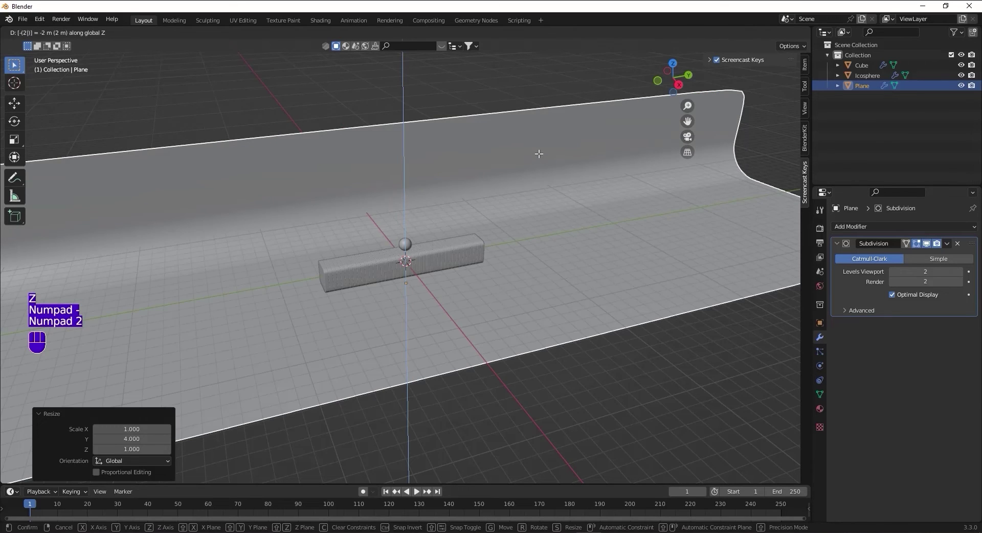
Confirm the 2 m drop, hide the backdrop plane with H and select the ribbed bar Cube
key("KP_Enter")
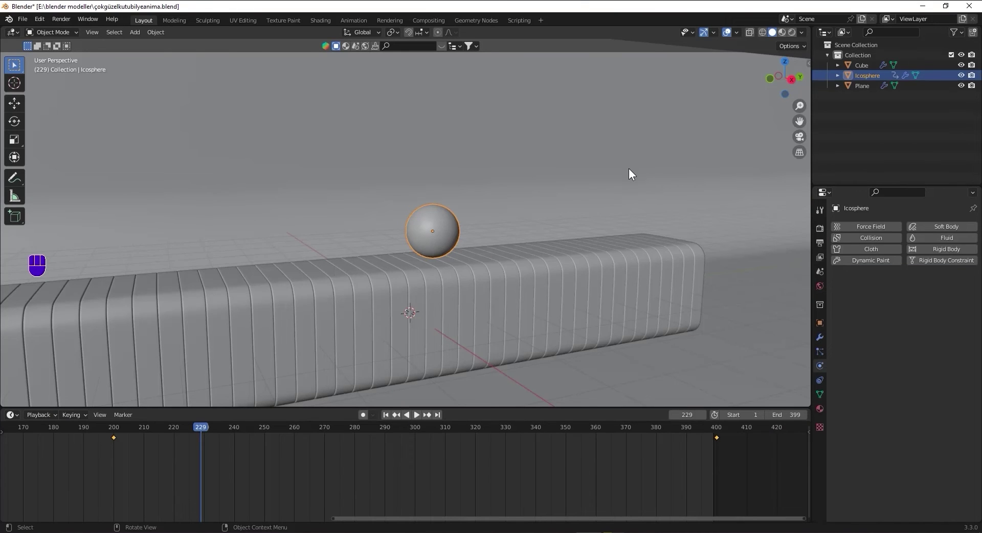
left_click(632, 170)
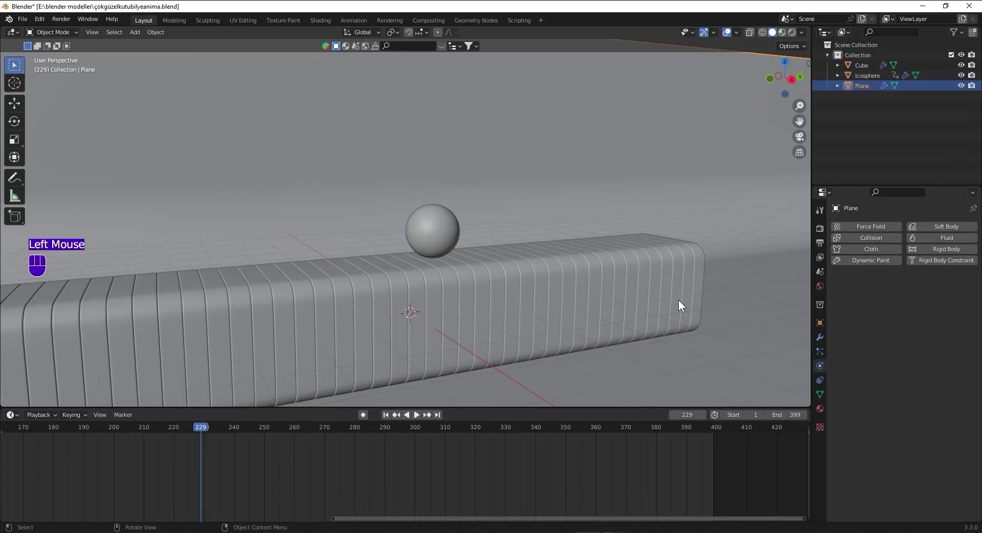
key("h")
left_click(629, 304)
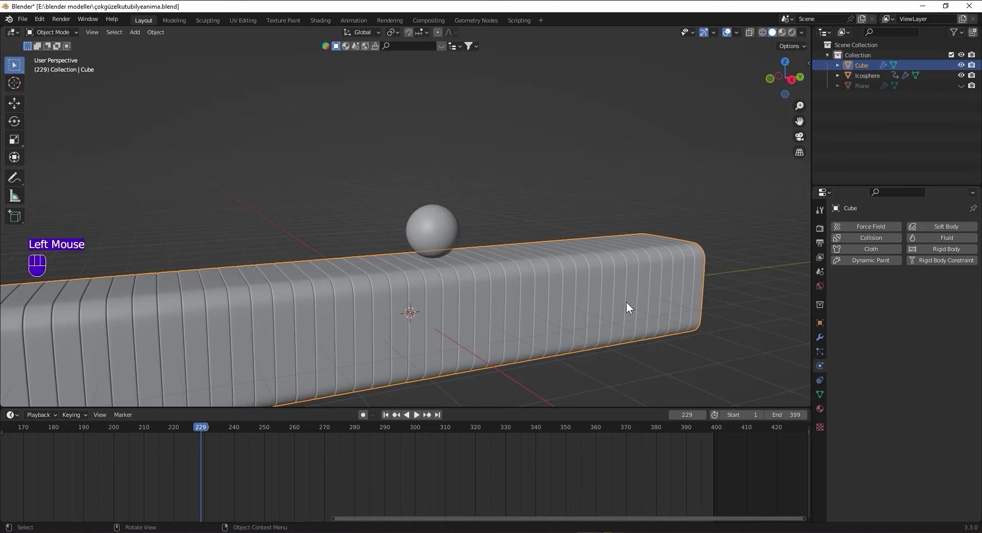
Confirm the name küp and apply the Bevel, Subdivision and both Array modifiers via Ctrl+A
key("F2")
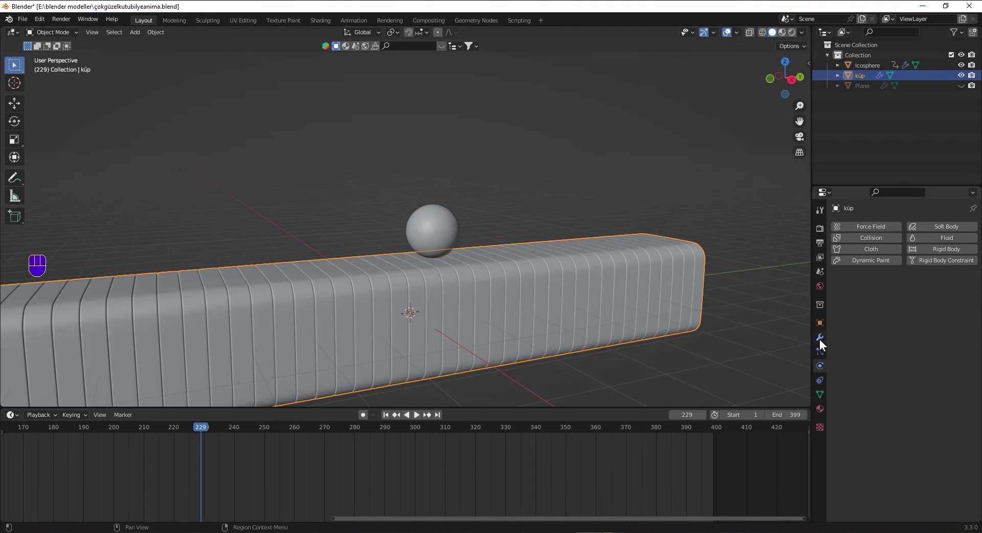
left_click(822, 339)
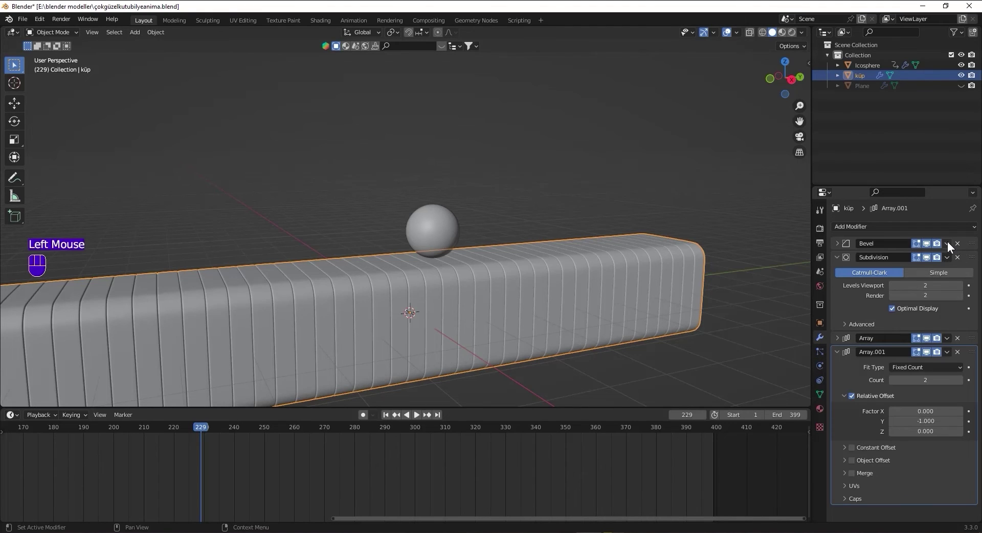
left_click_drag(950, 243, 928, 255)
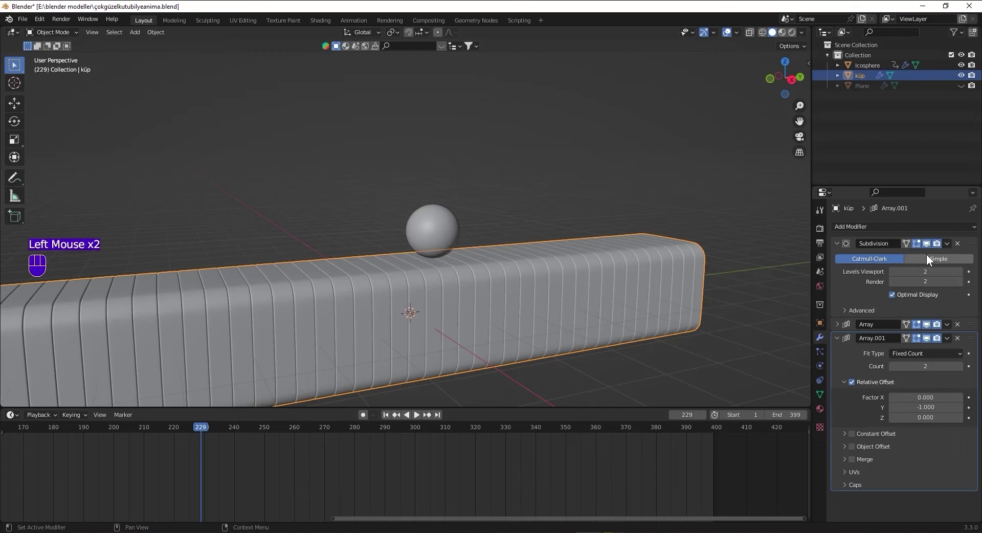
left_click_drag(951, 247, 942, 257)
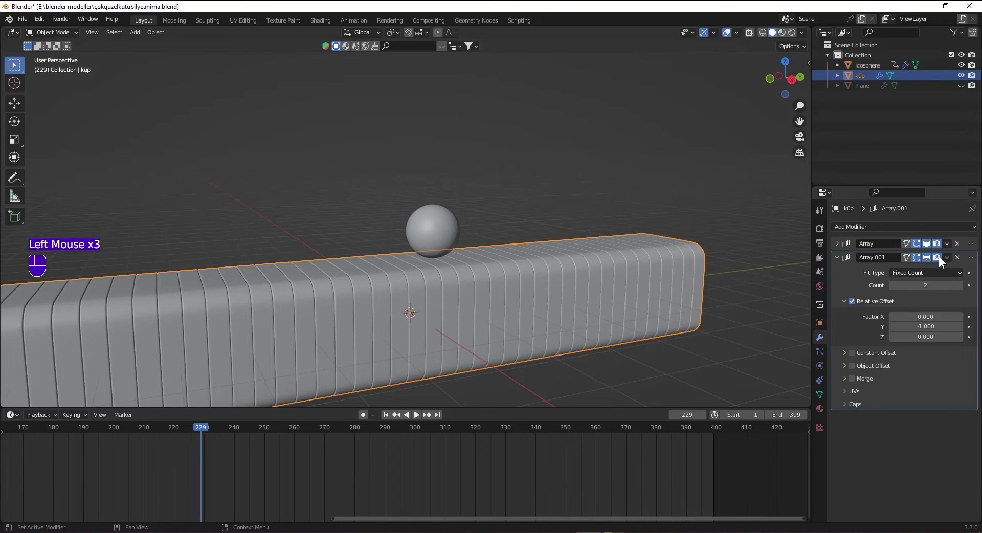
left_click_drag(947, 247, 913, 257)
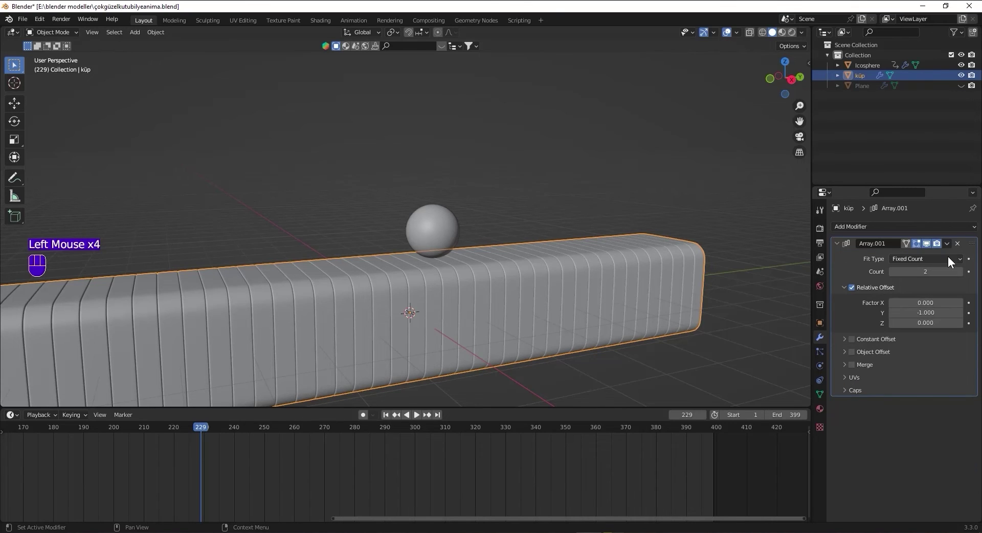
left_click_drag(952, 244, 932, 264)
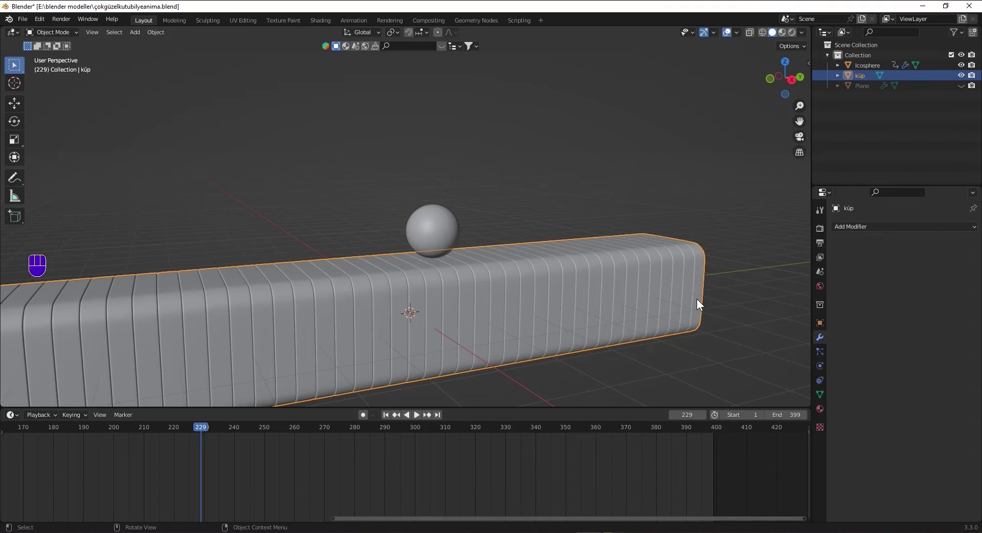
In Edit Mode select all, separate by loose parts into küp.001, küp.002…, and return to Object Mode
key("Tab")
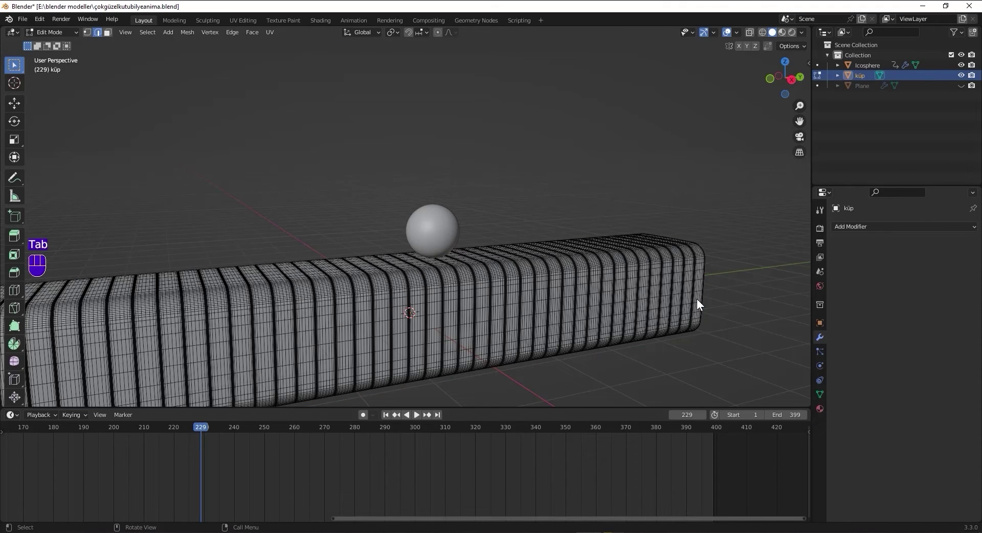
left_click(735, 219)
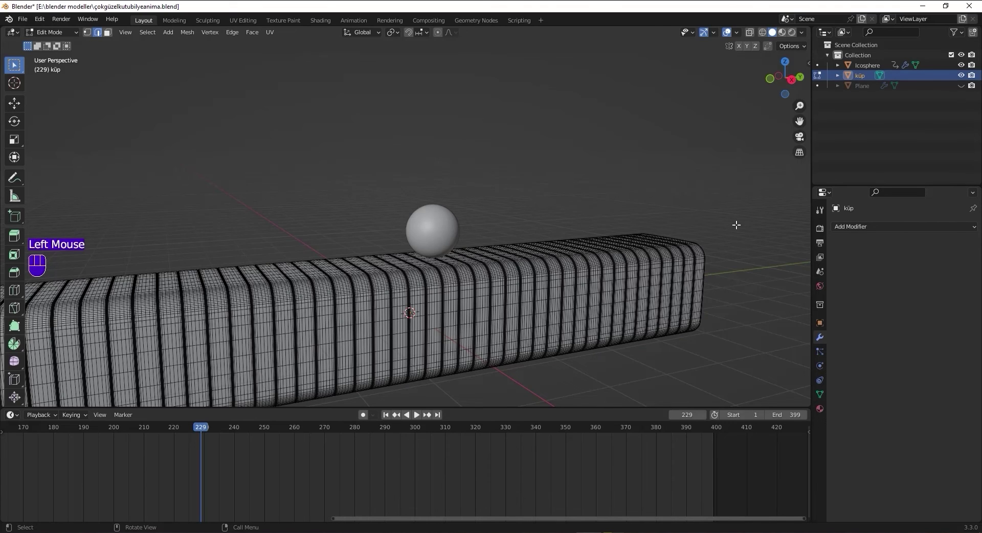
scroll("down", 3)
scroll("up", 3)
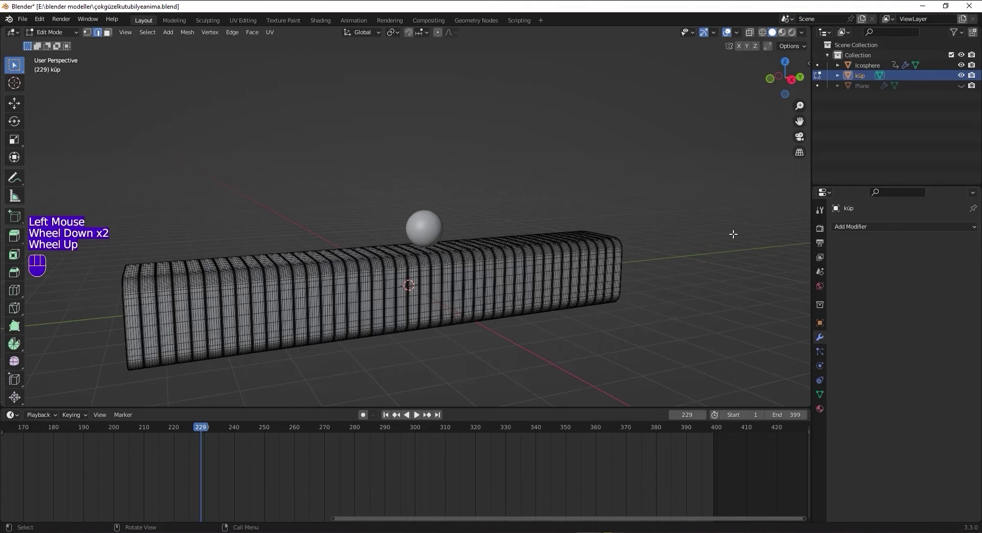
key("a")
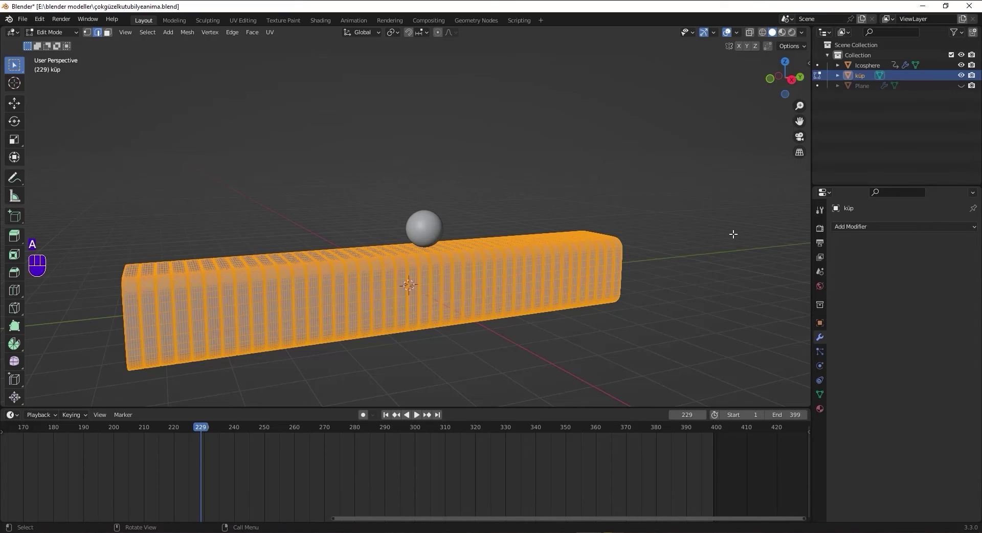
key("p")
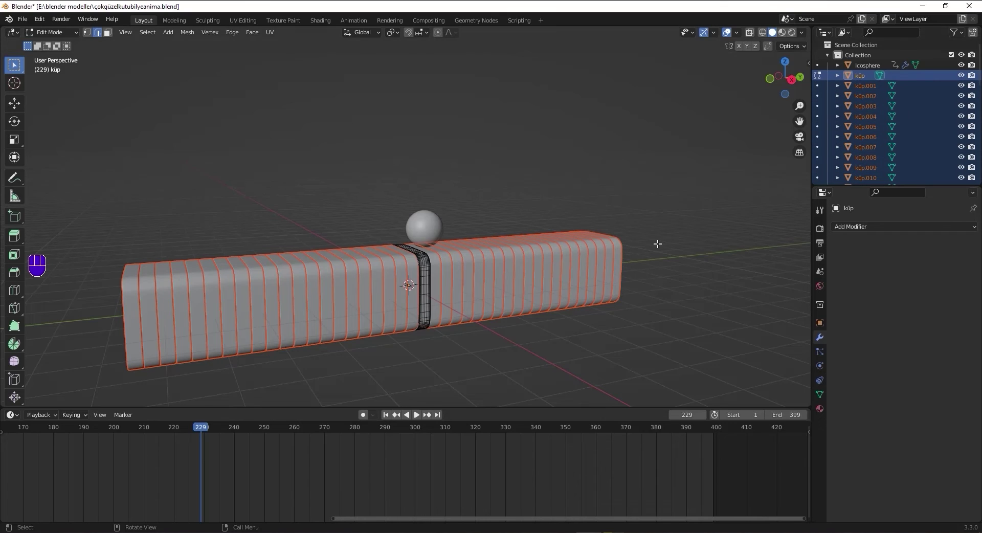
key("Tab")
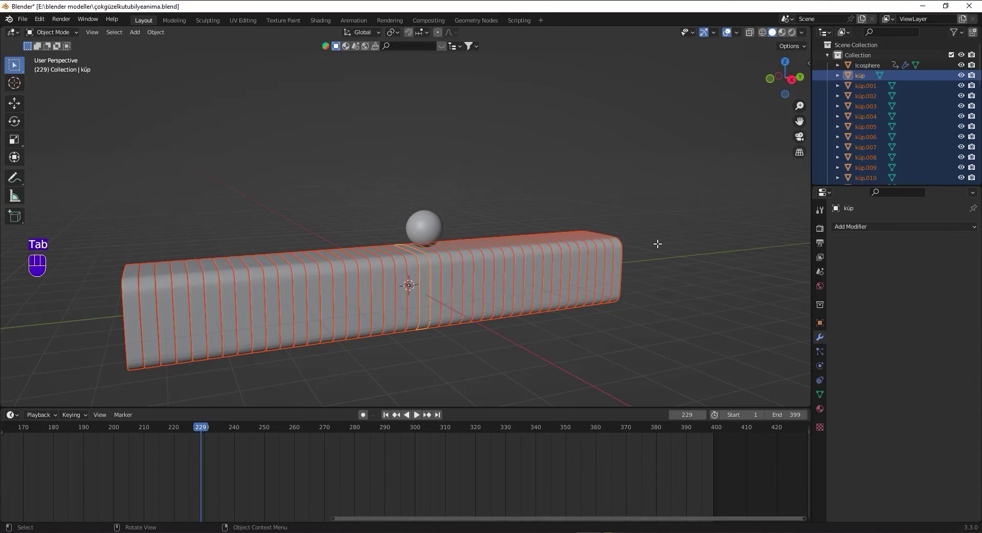
Move all slices into a new collection named küpler and switch to right side view
key("m")
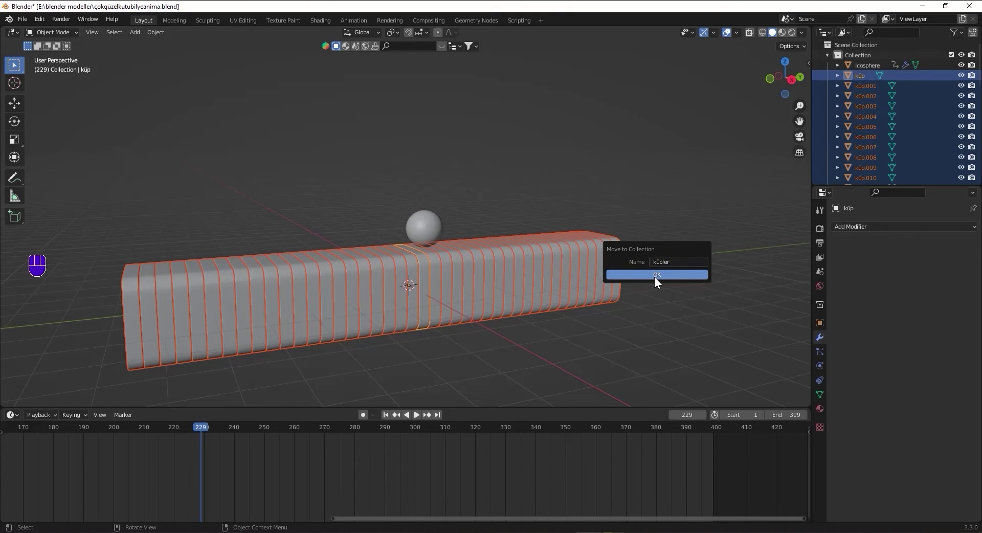
key("KP_3")
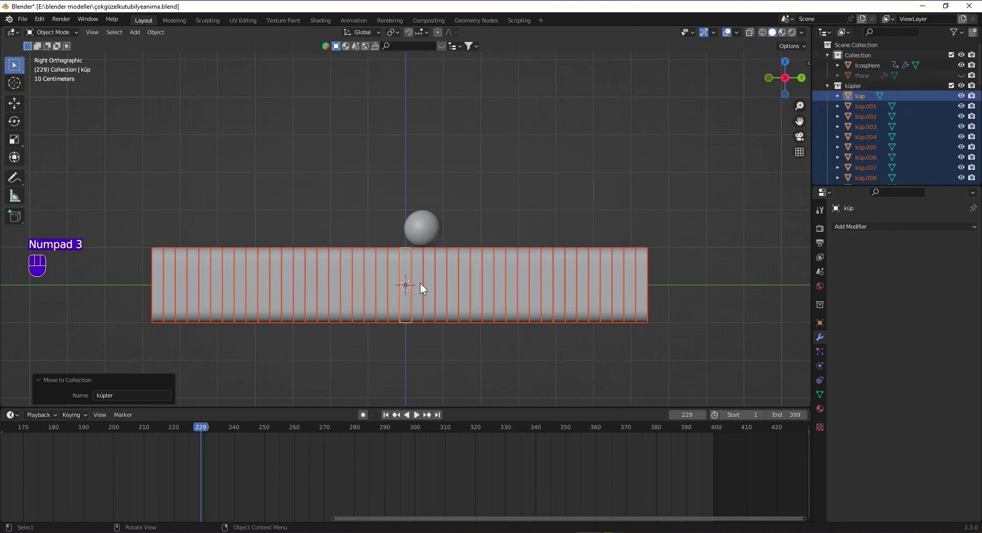
Click through the slices and settle on selecting küp.001
left_click(423, 288)
left_click(432, 285)
left_click(441, 286)
left_click(453, 290)
left_click(469, 296)
left_click(481, 296)
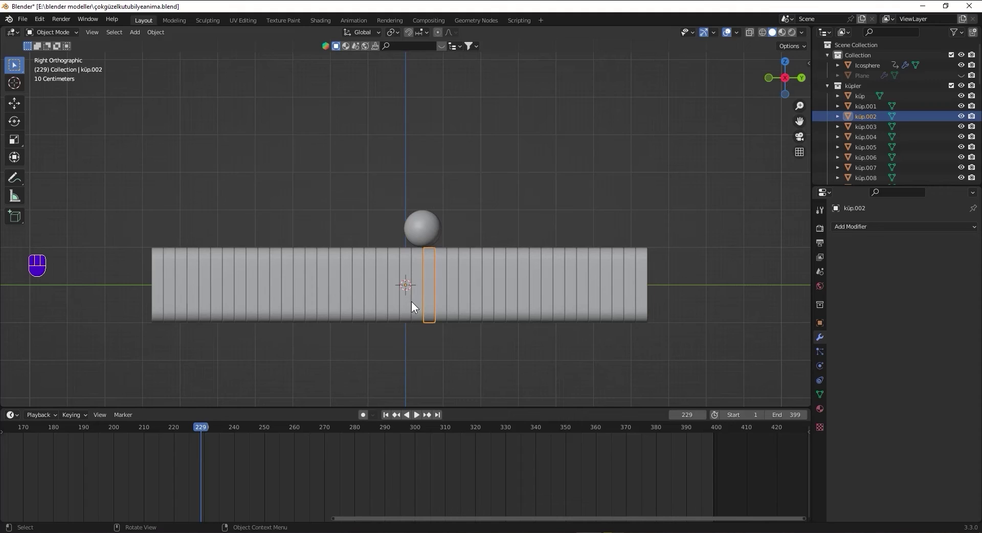
left_click(422, 296)
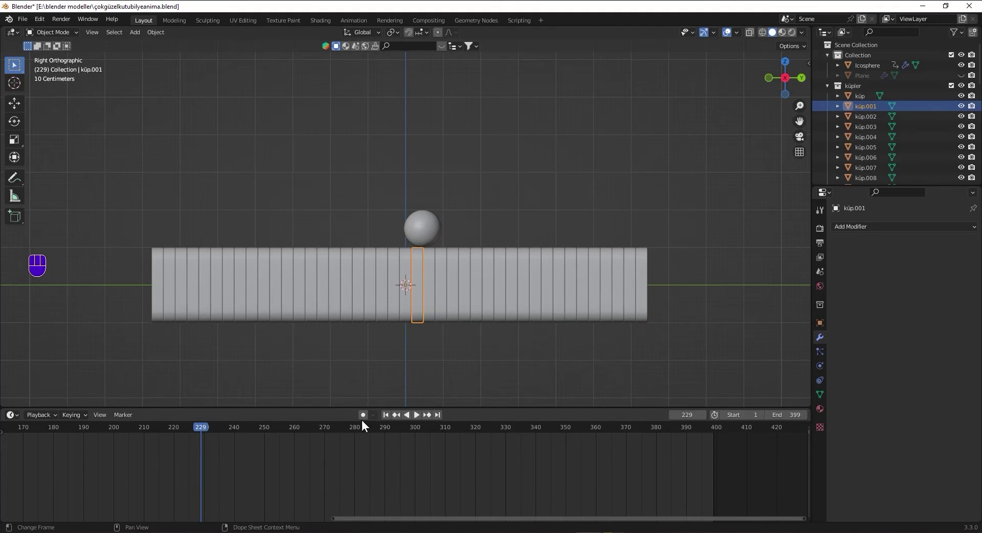
Rewind the timeline to frame 1 and show küp.001's Object Properties transforms
left_click(387, 418)
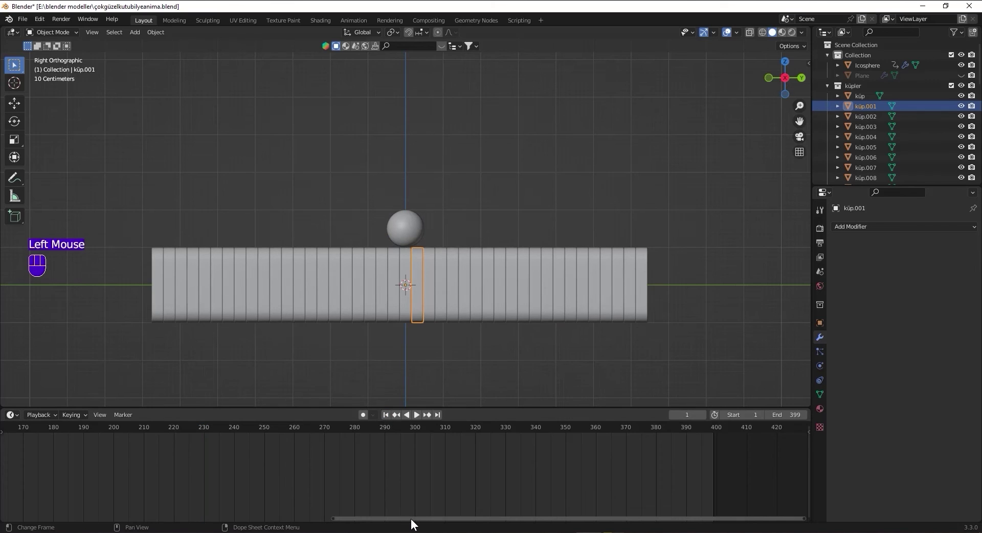
left_click_drag(387, 525, 70, 492)
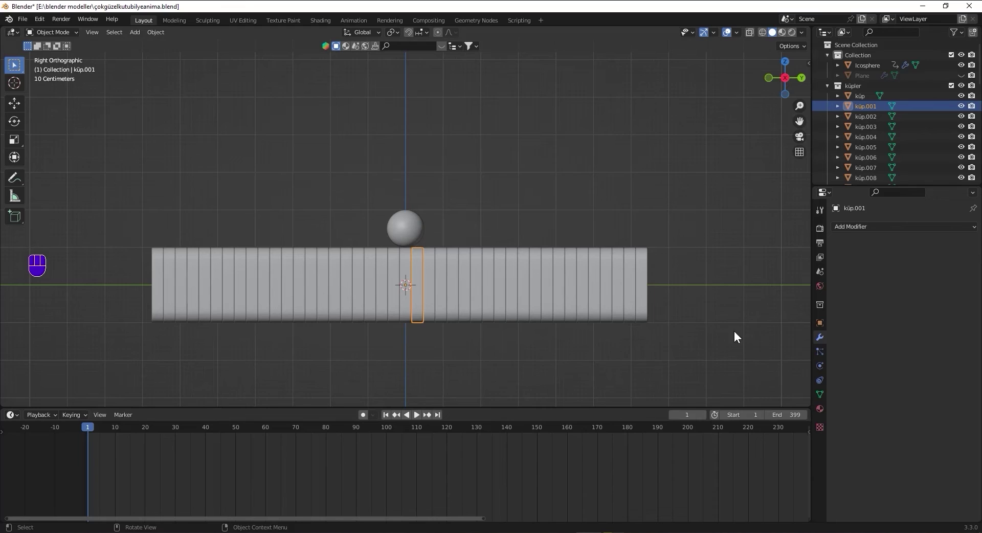
left_click(821, 330)
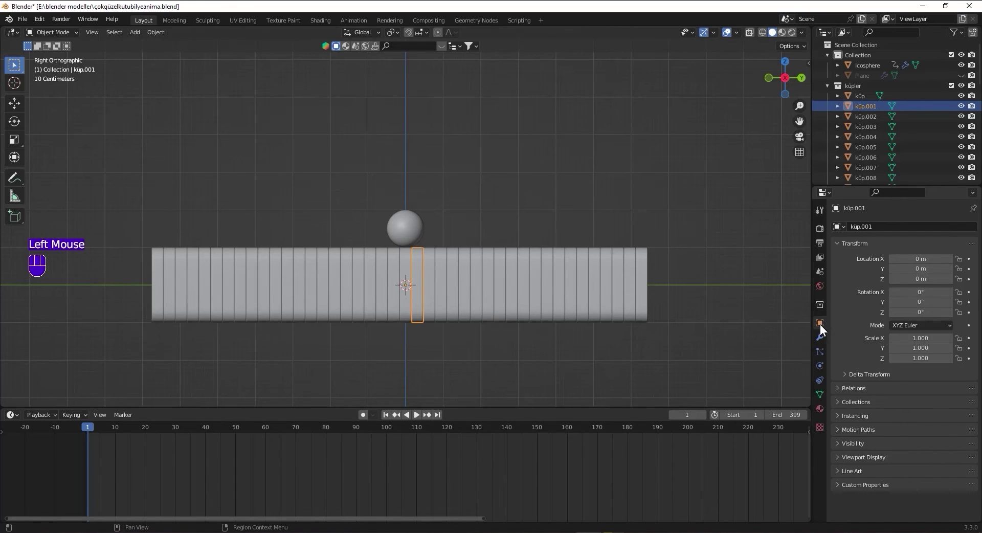
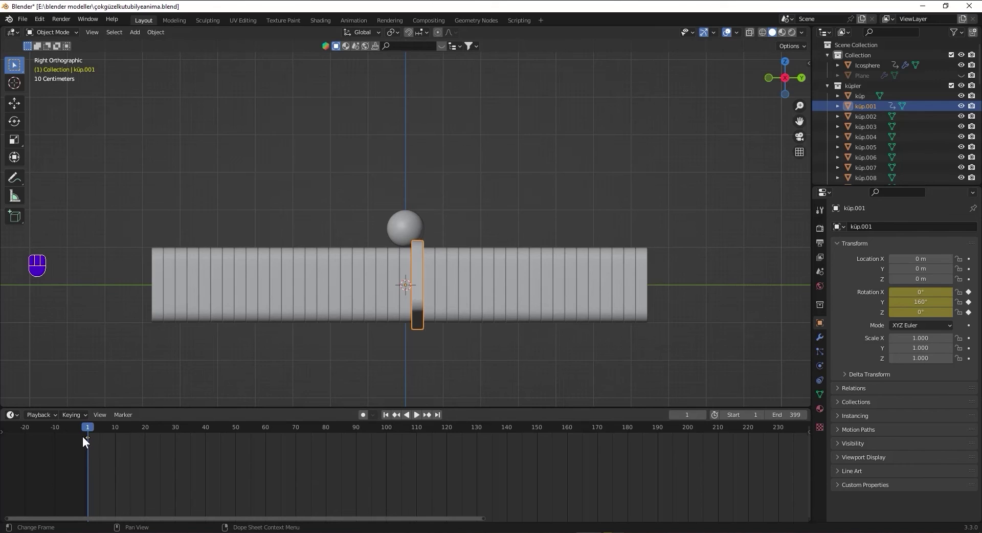
Keyframe küp.001's Y rotation at 0° on frame 200, completing the 160°→0° turn
left_click_drag(90, 432, 690, 442)
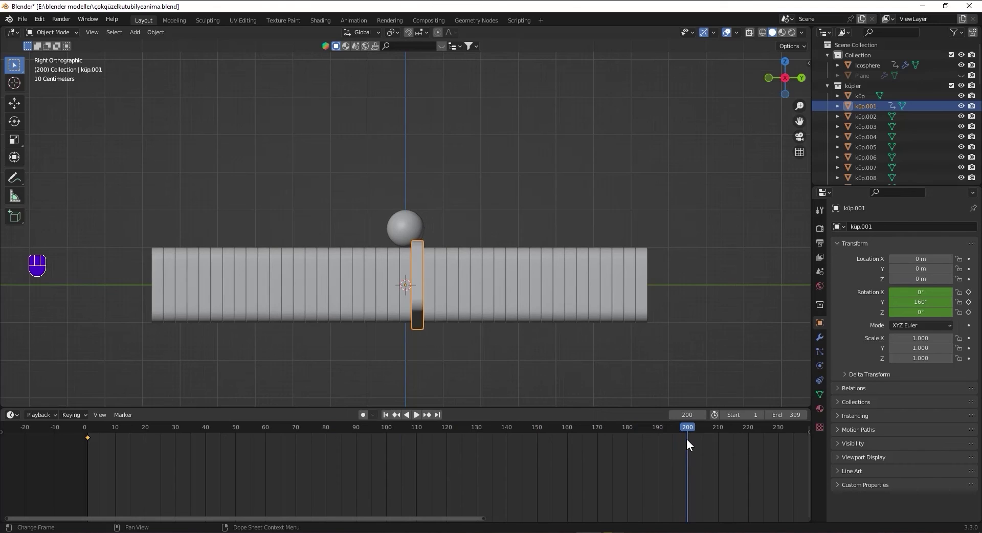
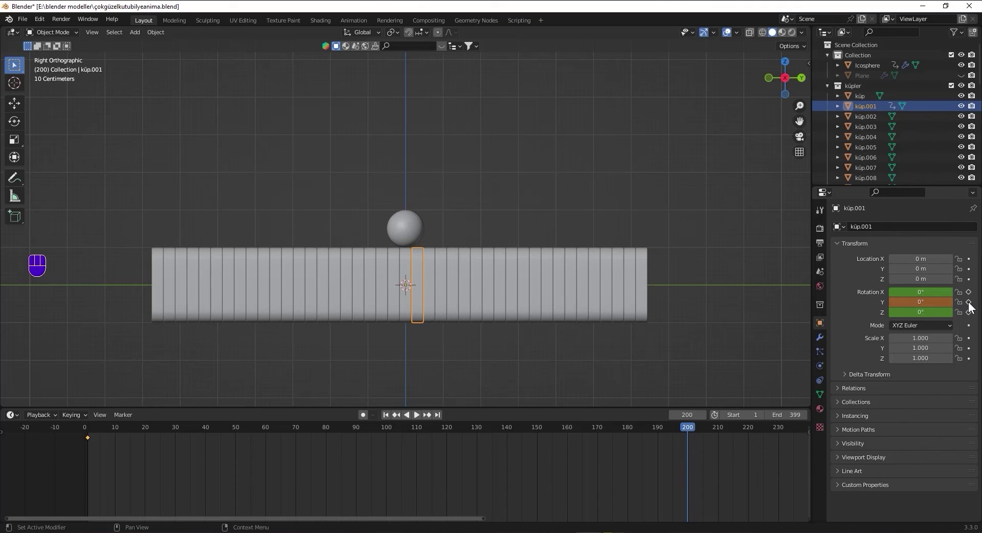
left_click(971, 303)
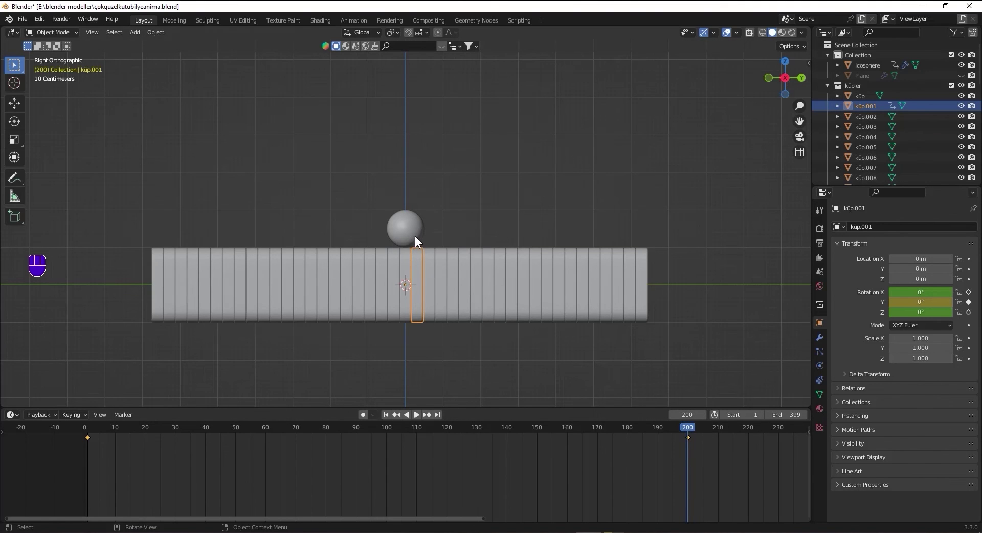
left_click_drag(703, 431, 692, 455)
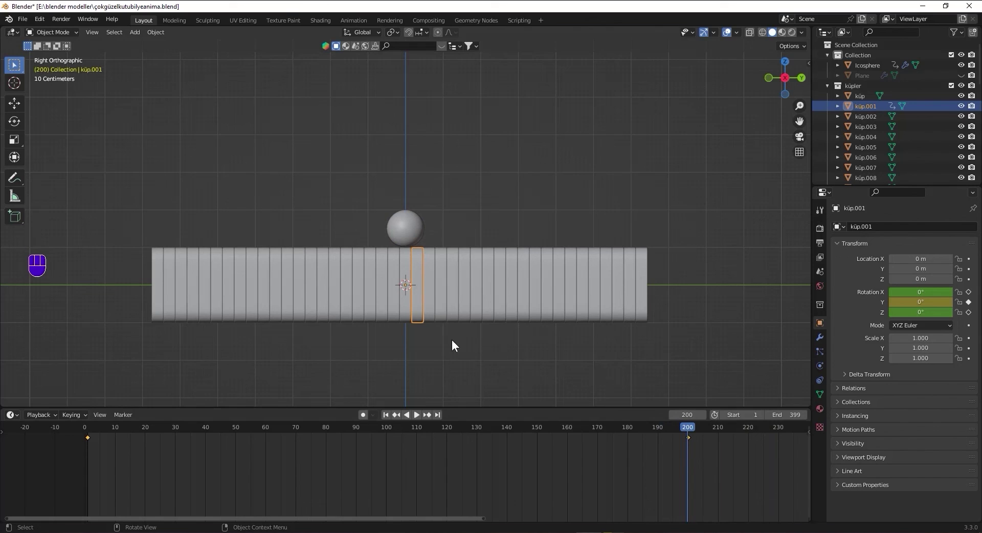
left_click(690, 433)
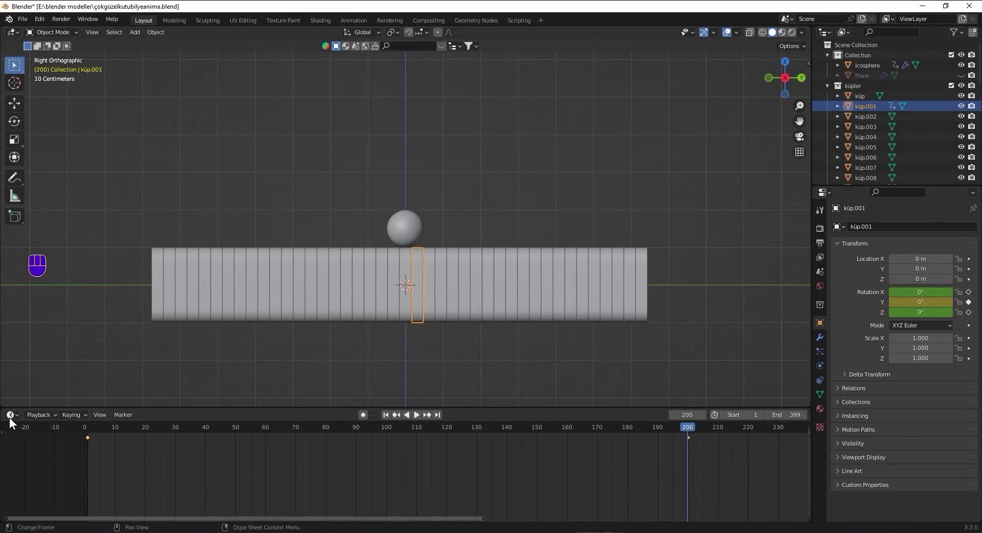
Show the Graph Editor with küp.001's channels expanded and the Y Euler Rotation curve selected
left_click_drag(16, 420, 144, 338)
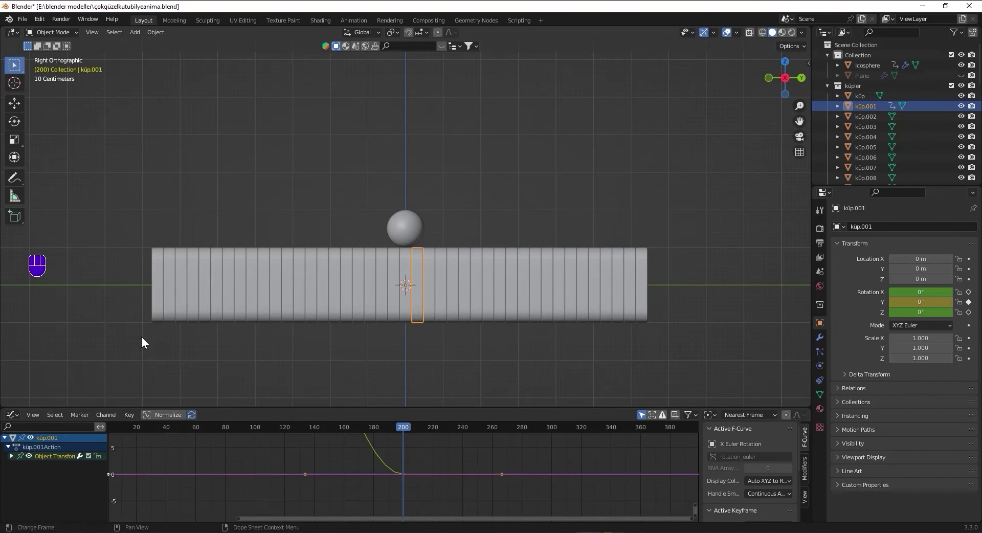
left_click(12, 457)
left_click(21, 466)
left_click(21, 486)
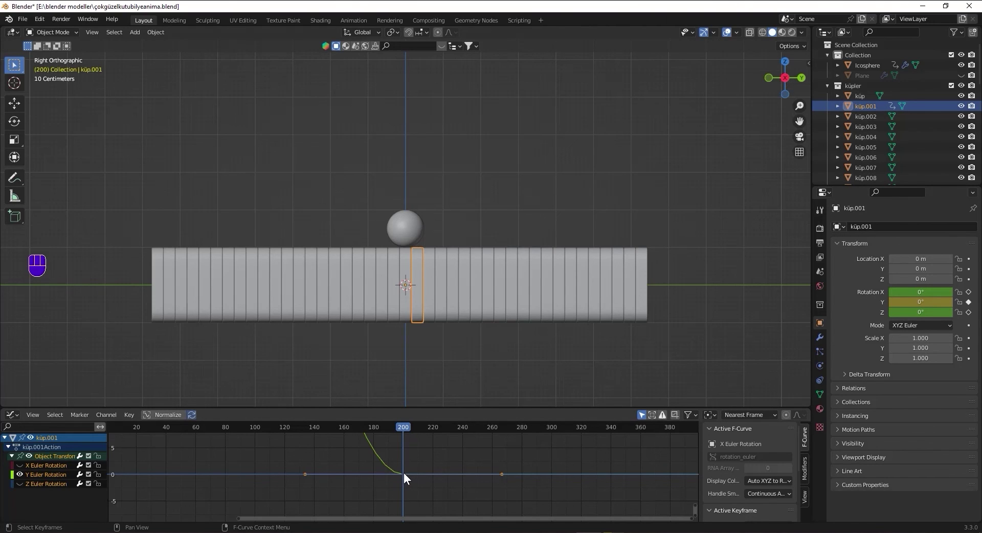
left_click(407, 476)
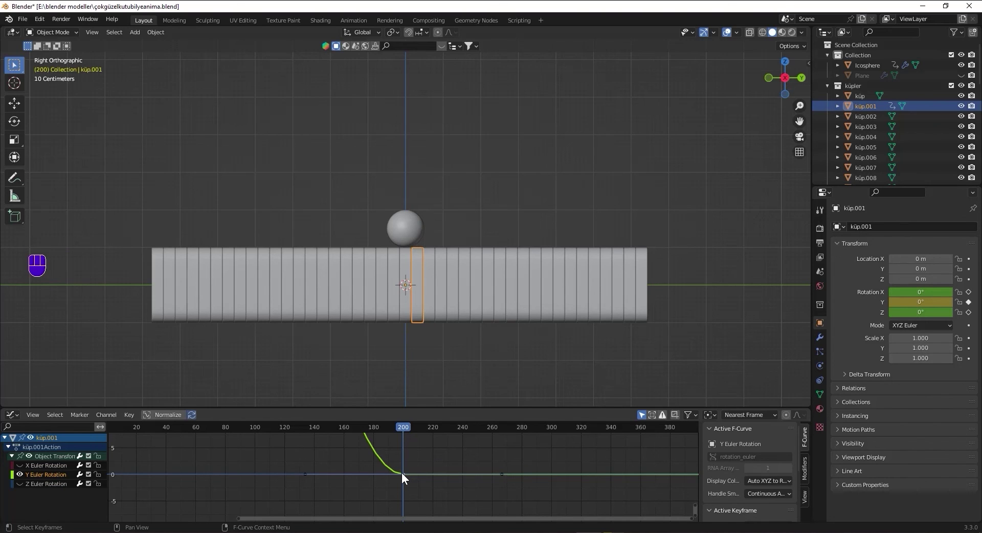
Scale the Y-rotation curve's keyframe handles by 0.5 to tighten the easing into frame 200
key("s")
key("KP_Decimal")
key("KP_5")
key("KP_Enter")
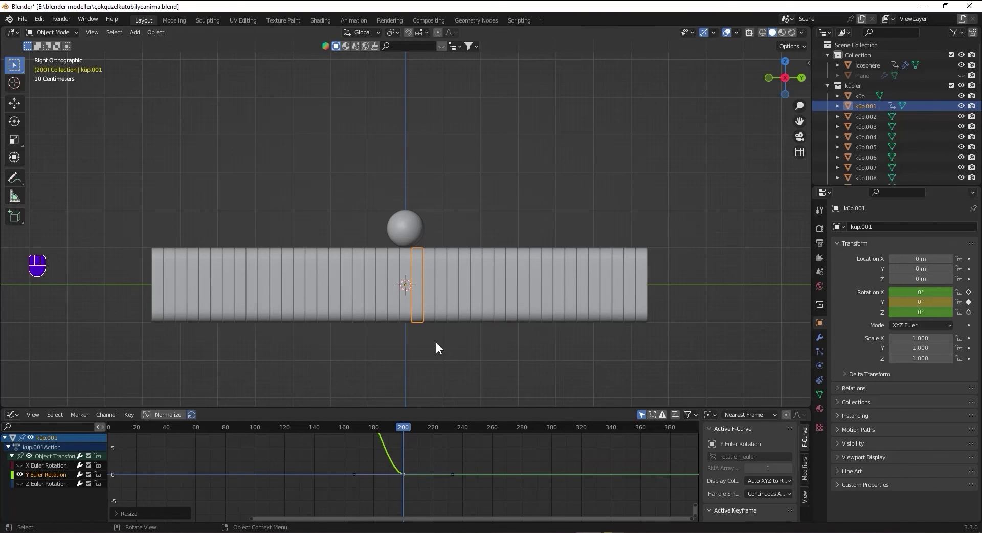
left_click(421, 343)
Select the slices right of küp.001 and bring up the Link/Transfer Data menu (Ctrl+L)
left_click_drag(422, 338, 679, 275)
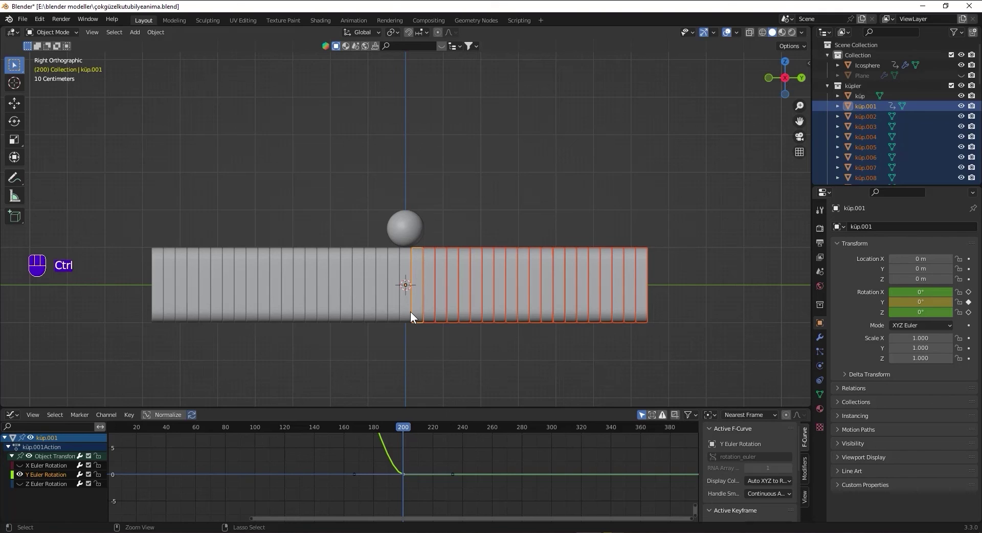
key("ctrl+l")
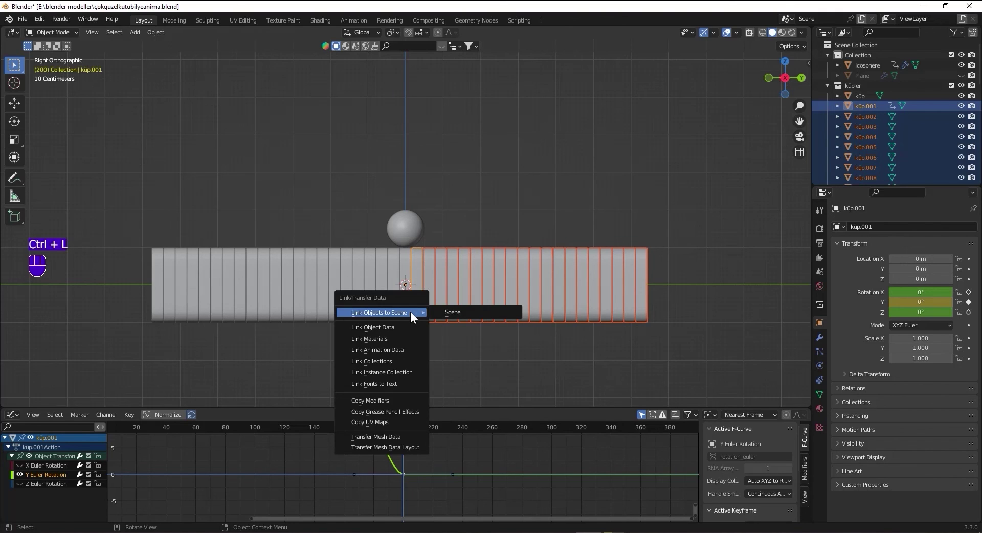